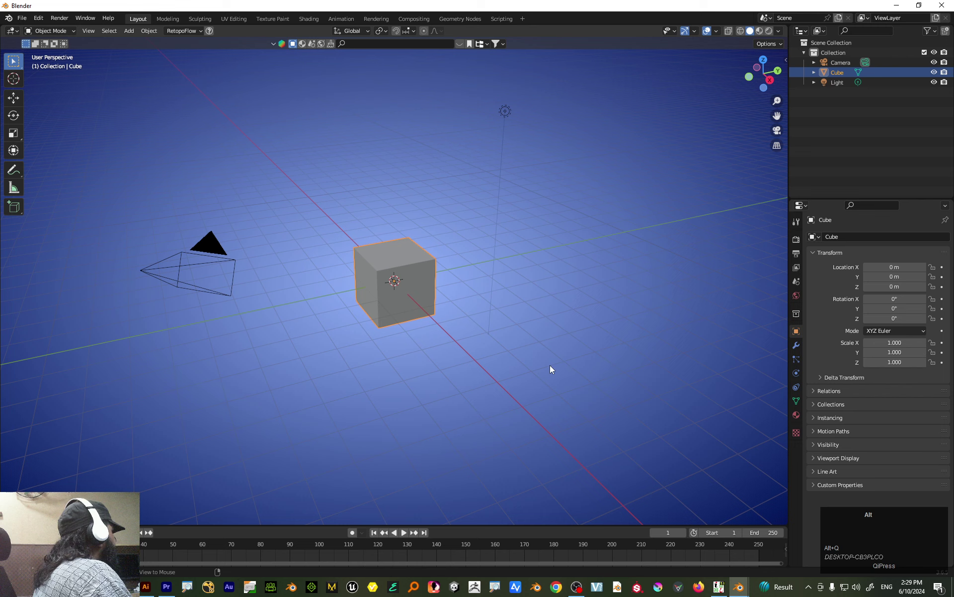
# - Clear the default scene by selecting and deleting the camera, light and cube
pyautogui.moveTo(551, 360); pyautogui.dragTo(530, 341)
pyautogui.moveTo(533, 345); pyautogui.dragTo(576, 353)
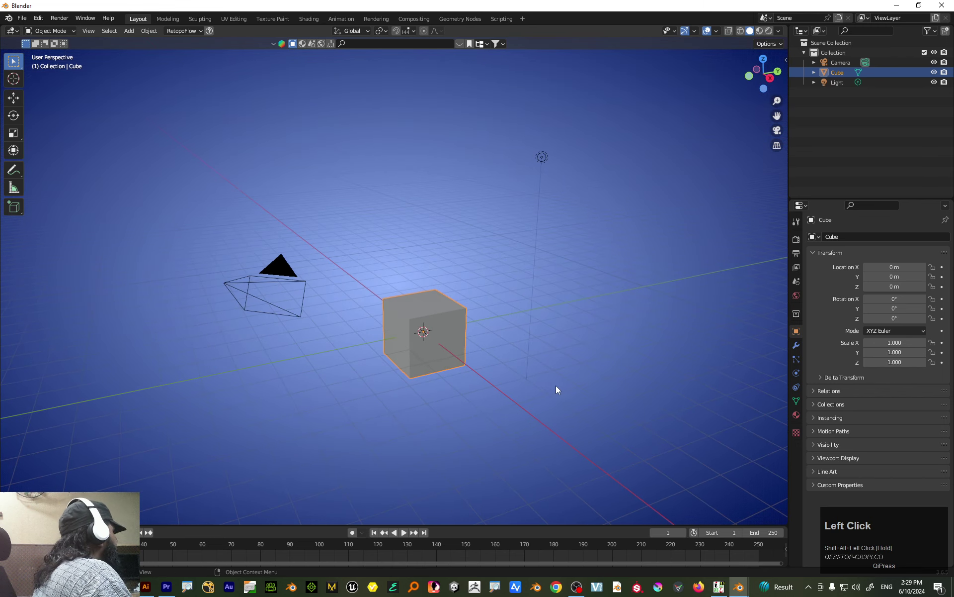
pyautogui.moveTo(575, 357); pyautogui.dragTo(557, 373)
pyautogui.moveTo(581, 161); pyautogui.dragTo(501, 214)
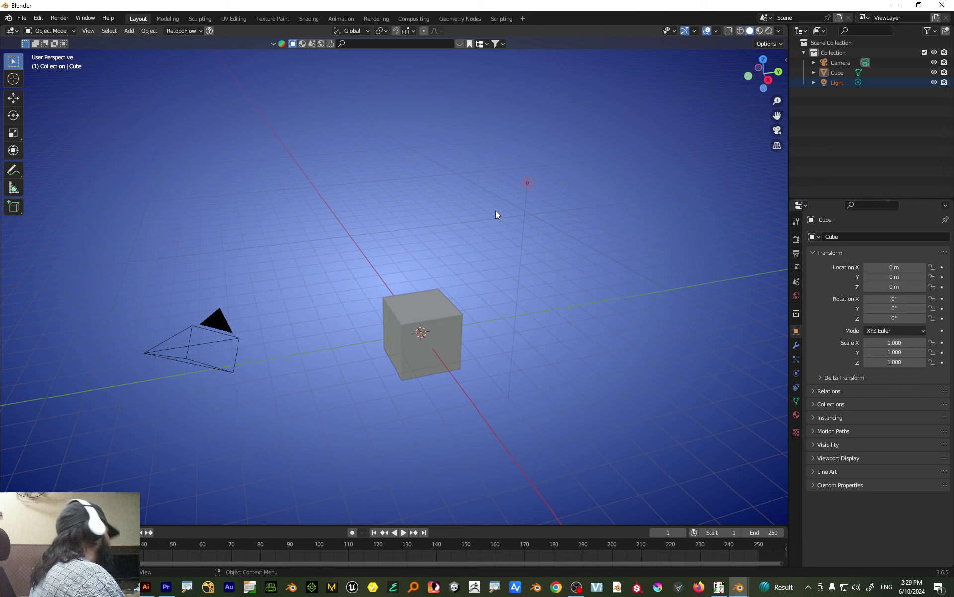
pyautogui.moveTo(483, 242); pyautogui.dragTo(573, 281)
pyautogui.moveTo(572, 280); pyautogui.dragTo(545, 278)
pyautogui.moveTo(549, 281); pyautogui.dragTo(566, 287)
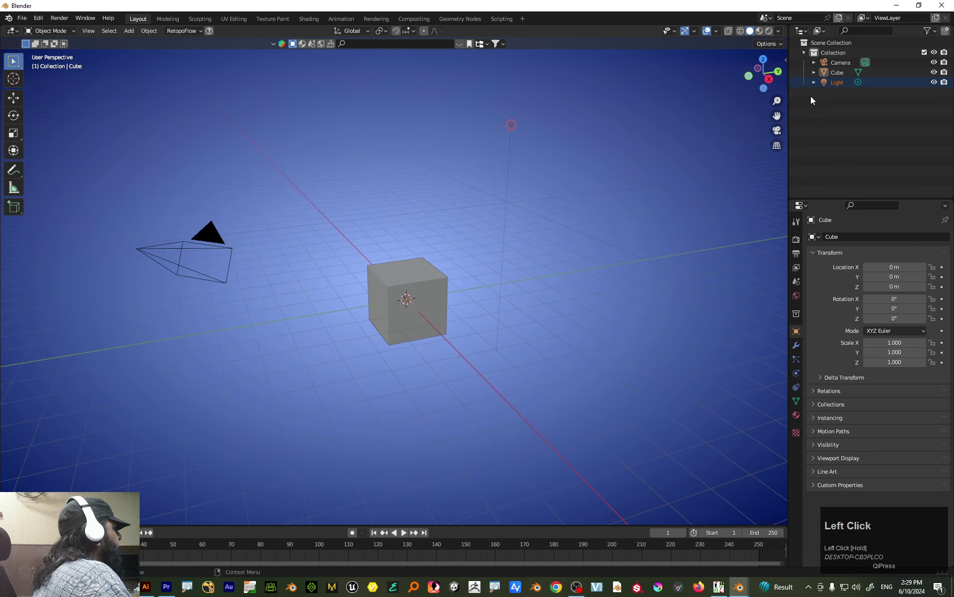
pyautogui.press('ctrl+4')
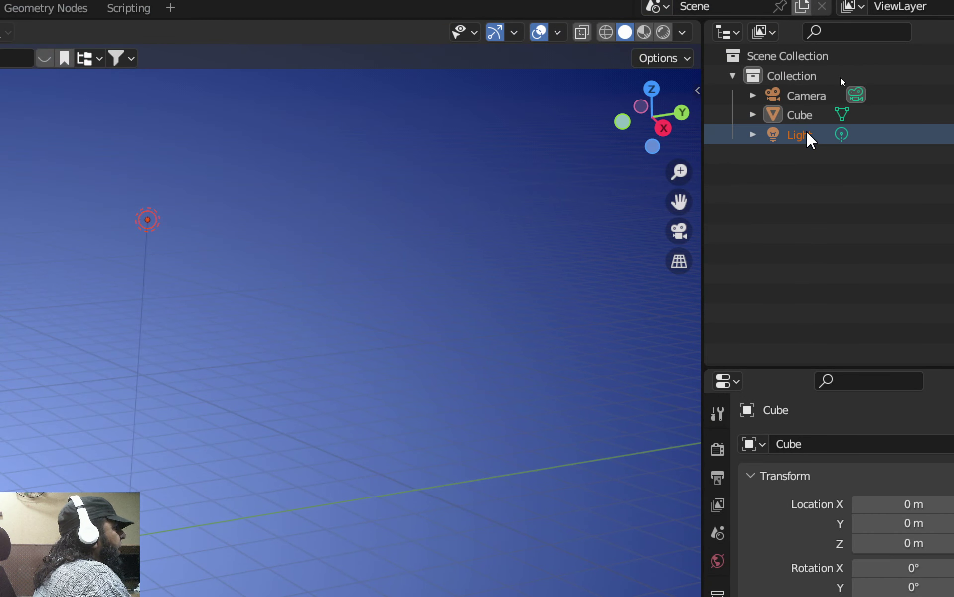
pyautogui.press('ctrl+4')
pyautogui.click(859, 536)
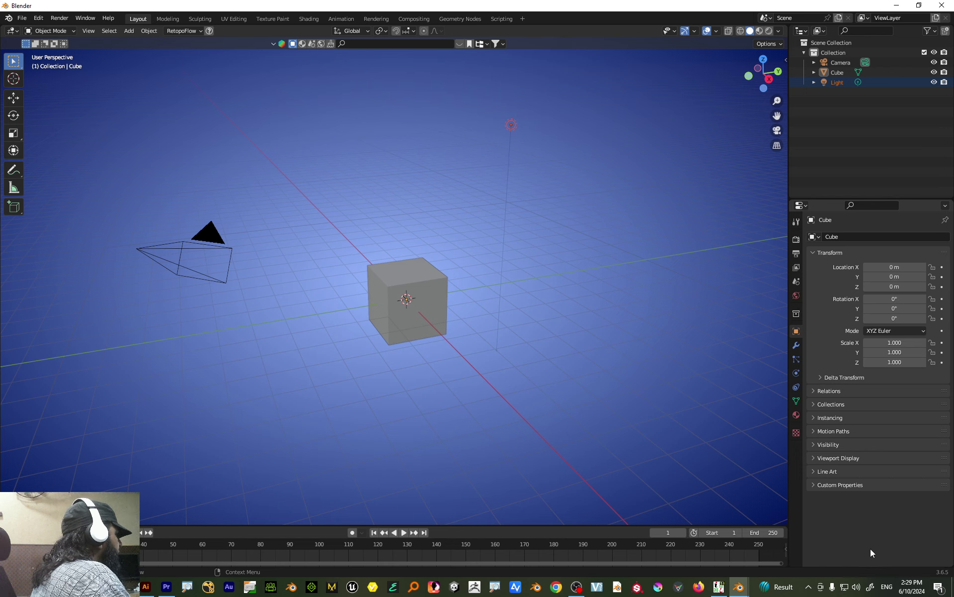
pyautogui.click(848, 528)
pyautogui.press('s')
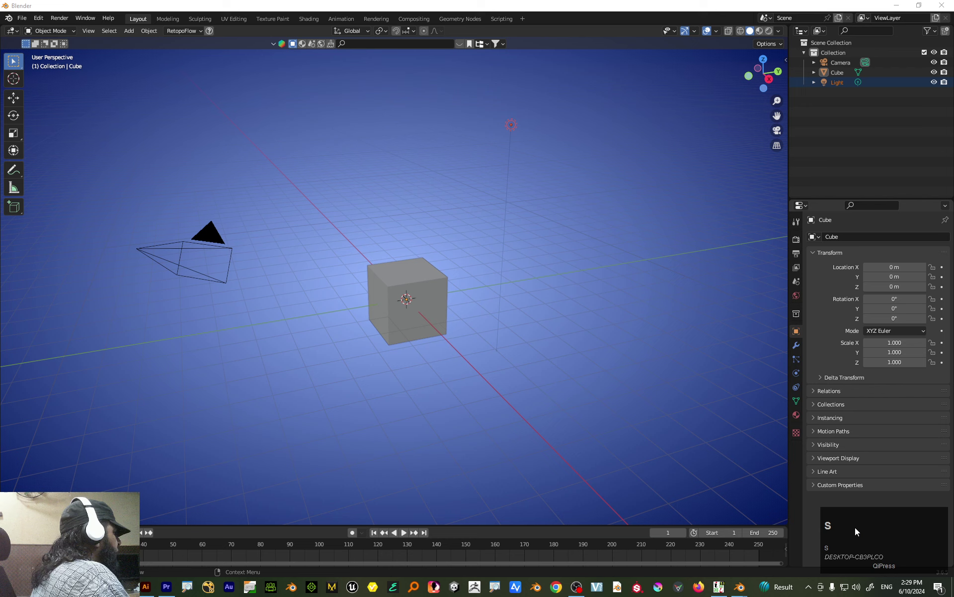
pyautogui.press('d')
pyautogui.click(627, 409)
pyautogui.press('a')
pyautogui.press('Delete')
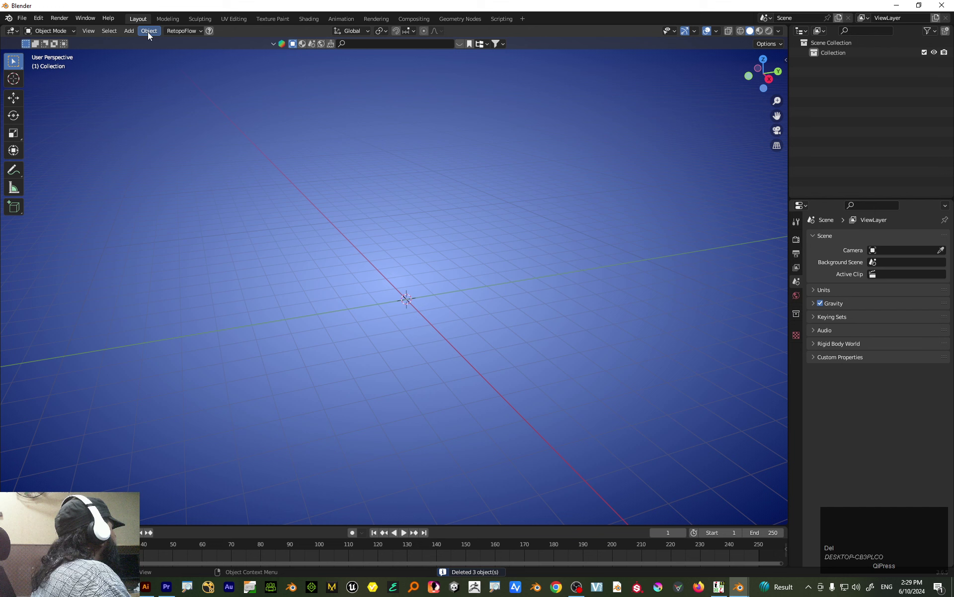
# - Add a new cube mesh and raise it along Z so it rests on the ground grid
pyautogui.click(151, 36)
pyautogui.press('shift+a')
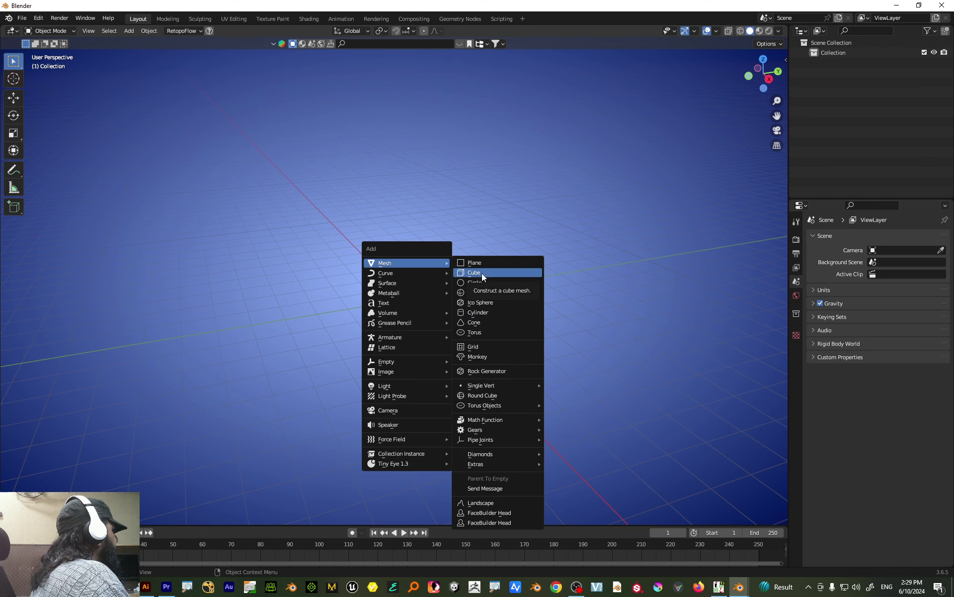
pyautogui.click(487, 277)
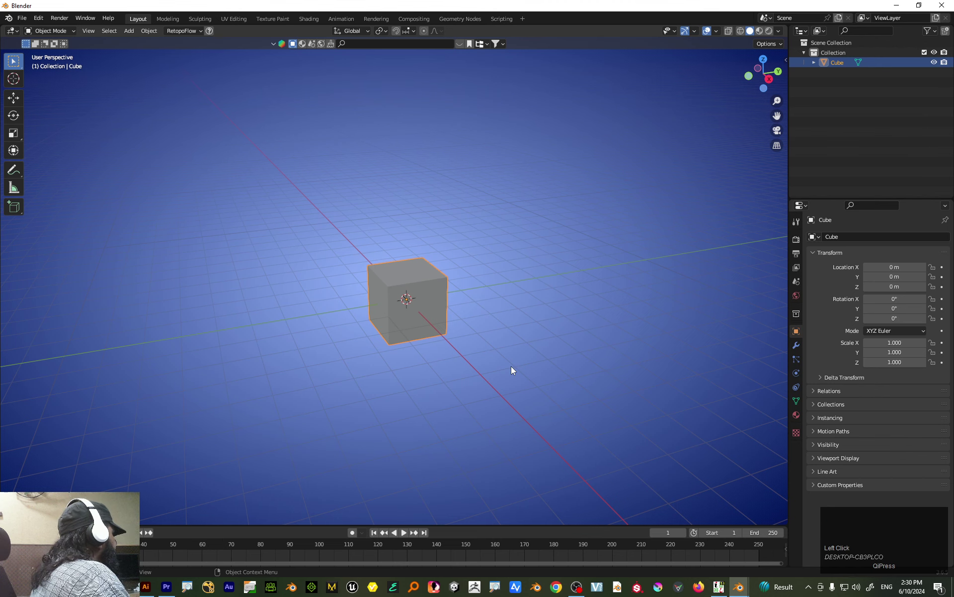
pyautogui.press('1')
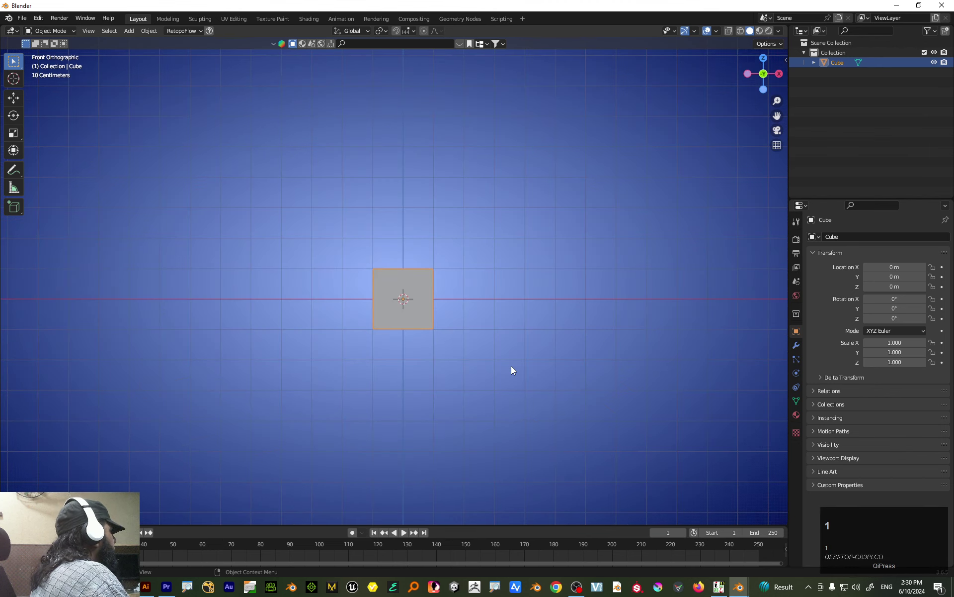
pyautogui.press('g')
pyautogui.press('z')
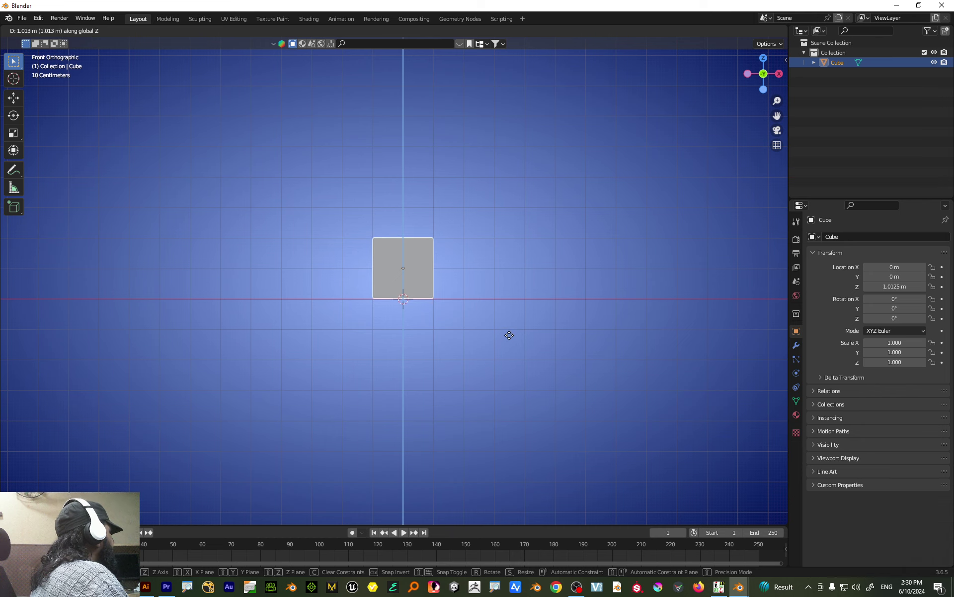
pyautogui.click(512, 340)
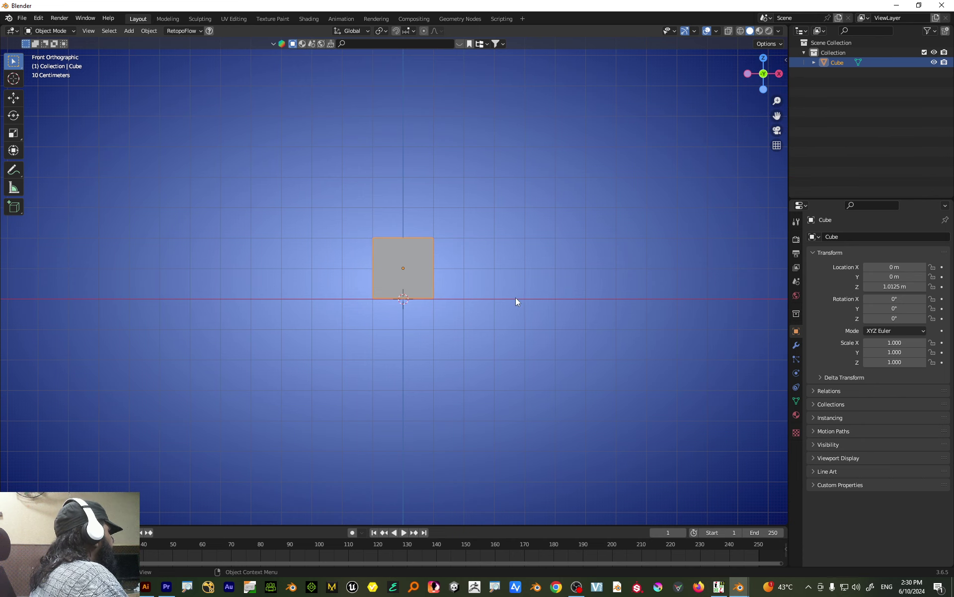
pyautogui.moveTo(517, 310); pyautogui.dragTo(454, 324)
pyautogui.moveTo(454, 325); pyautogui.dragTo(519, 330)
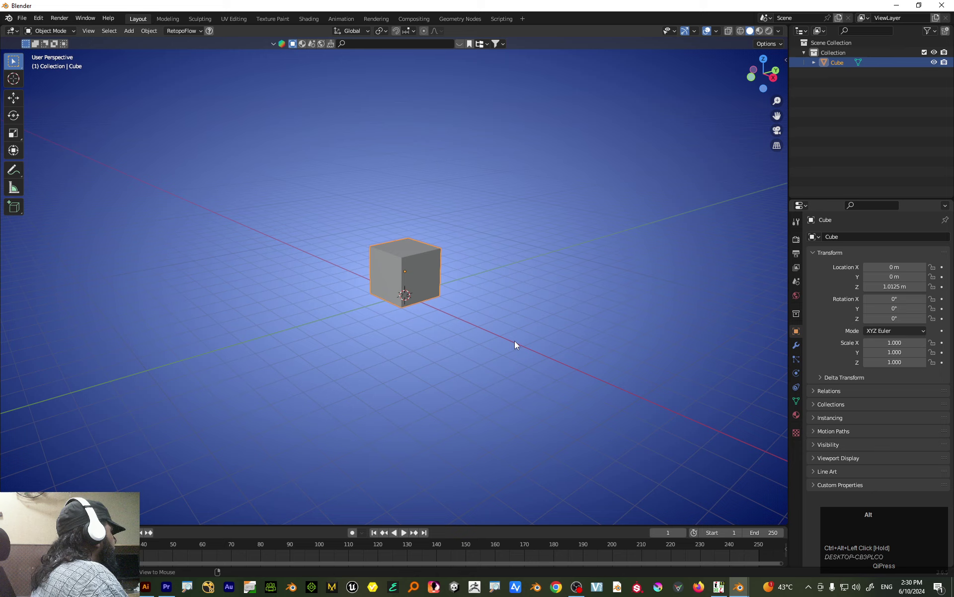
pyautogui.moveTo(519, 330); pyautogui.dragTo(434, 308)
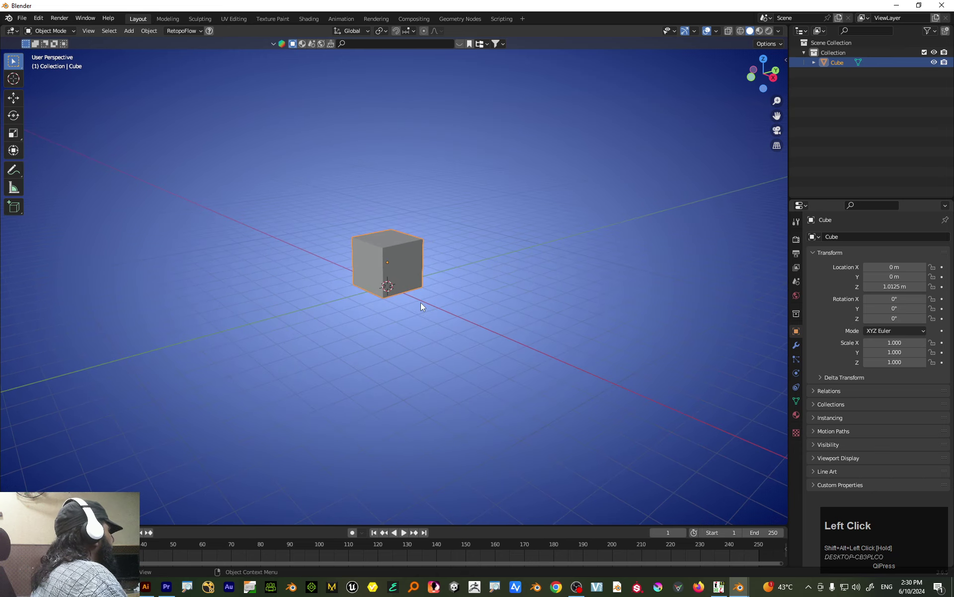
pyautogui.scroll(3)
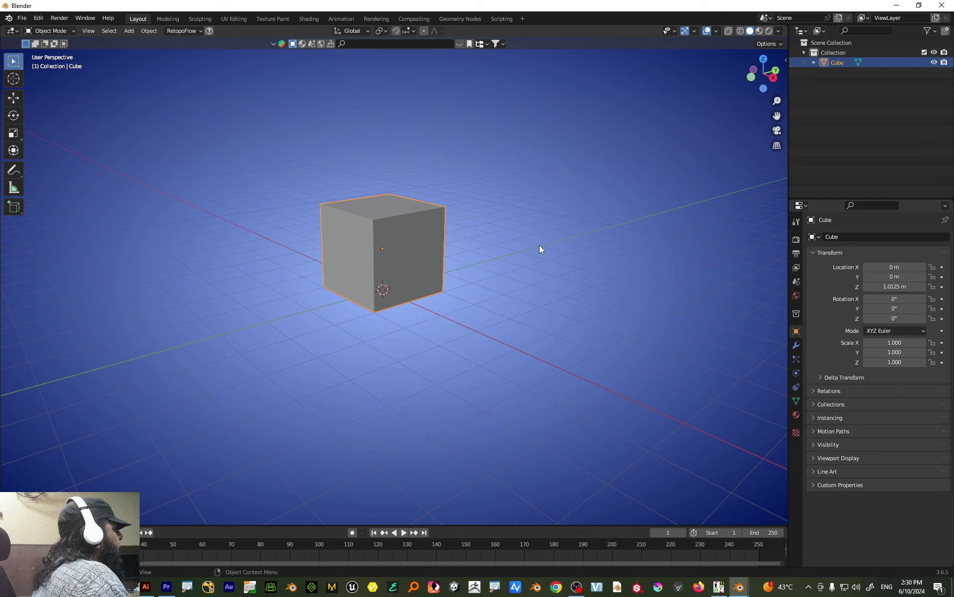
pyautogui.moveTo(482, 329); pyautogui.dragTo(433, 312)
pyautogui.click(434, 312)
pyautogui.moveTo(485, 310); pyautogui.dragTo(480, 300)
pyautogui.scroll(-3)
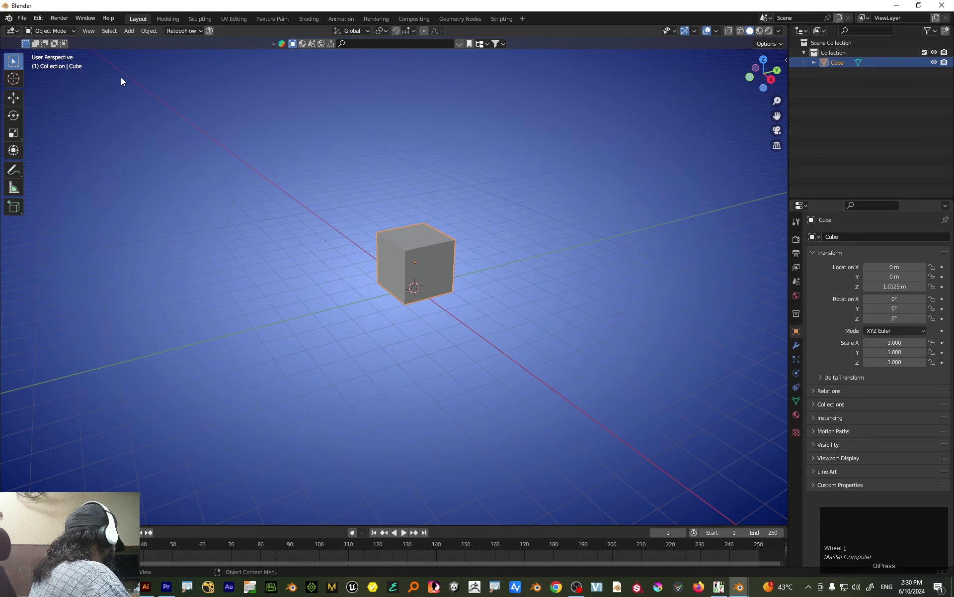
pyautogui.click(858, 556)
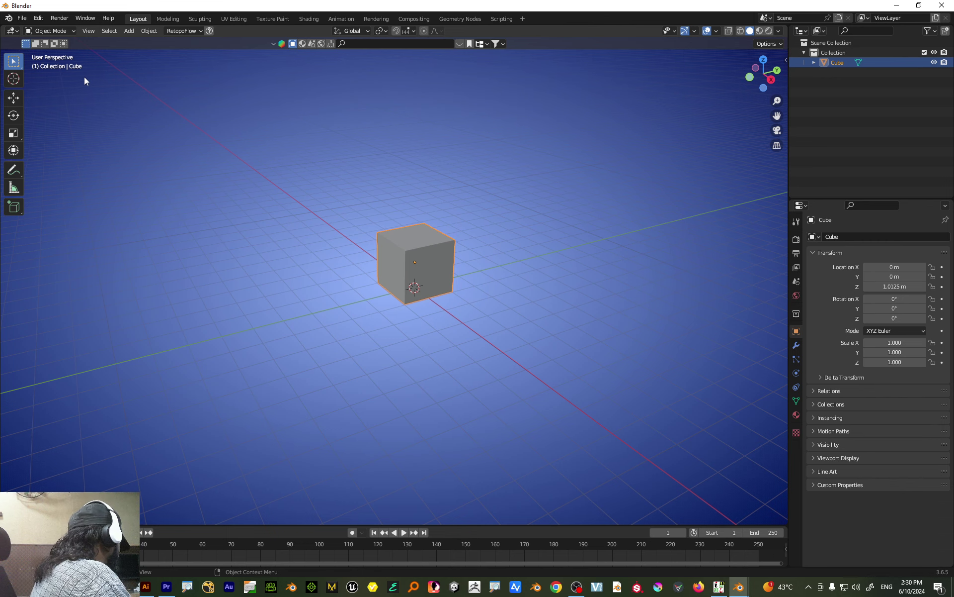
pyautogui.click(86, 80)
pyautogui.press('ctrl+4')
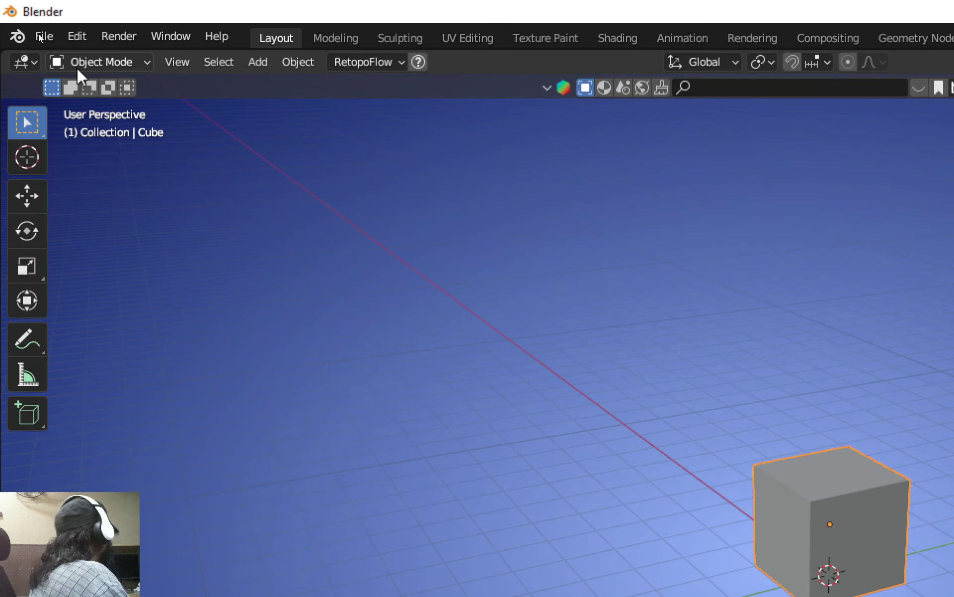
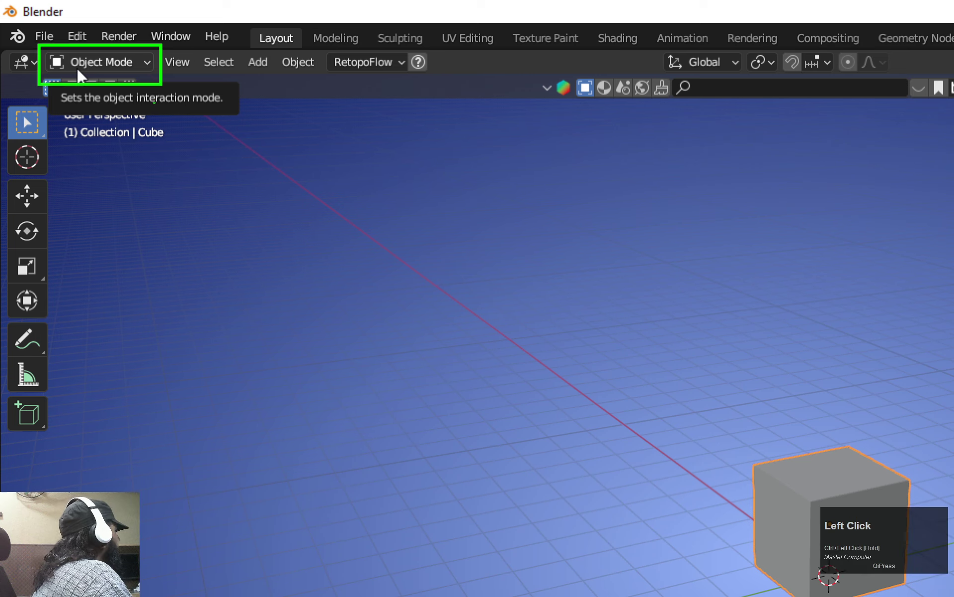
pyautogui.press('Escape')
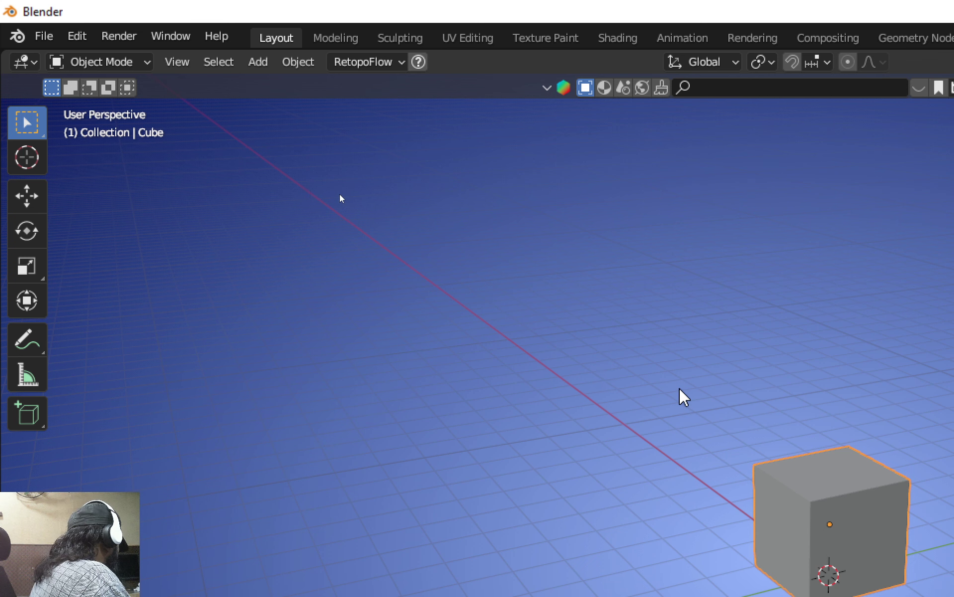
pyautogui.press('ctrl+4')
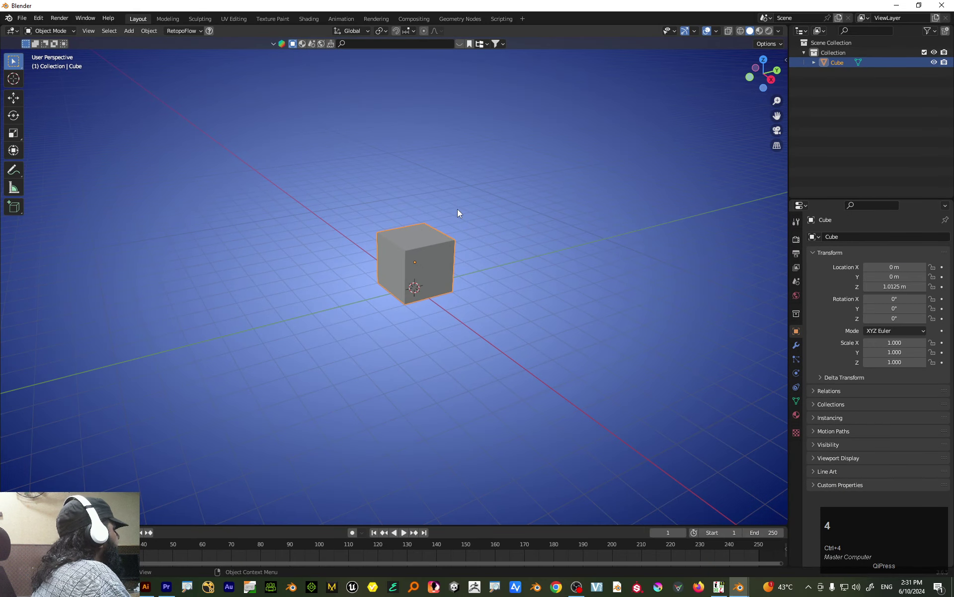
# - Switch the raised cube into Edit Mode with its whole mesh selected
pyautogui.press('Tab')
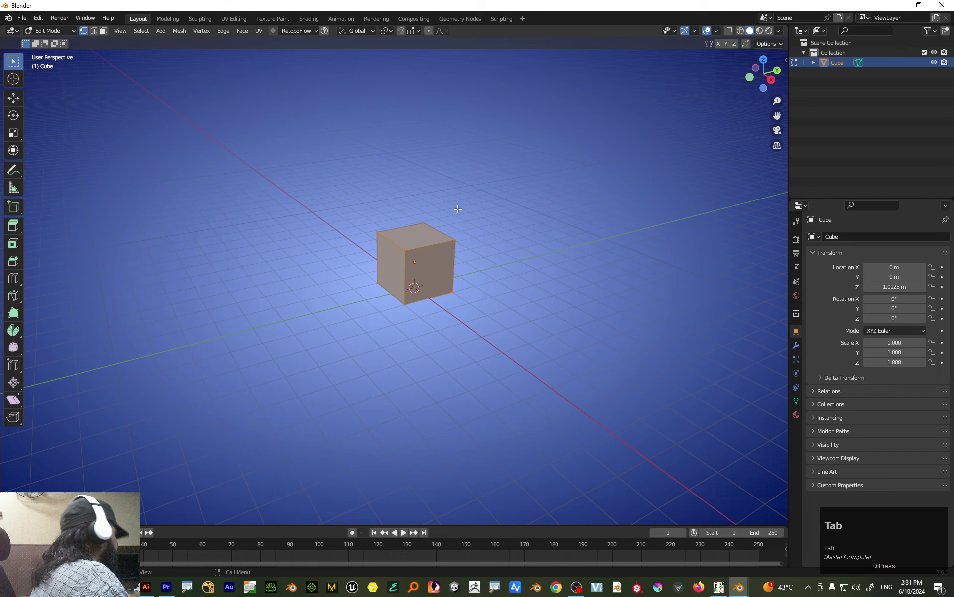
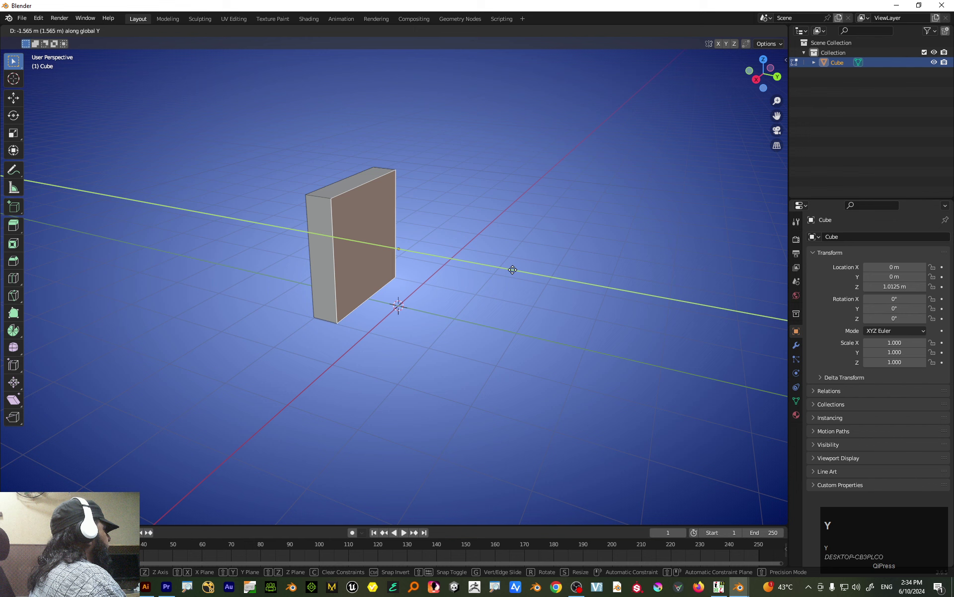
# - Confirm the wall's Y position, then pull its side out along X into a long thin panel
pyautogui.click(507, 266)
pyautogui.press('1')
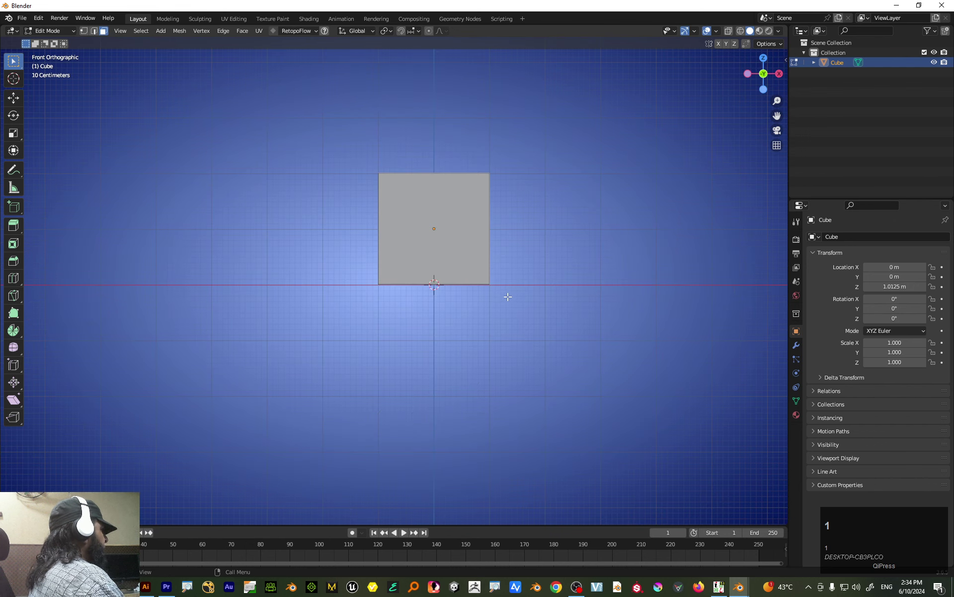
pyautogui.write('13')
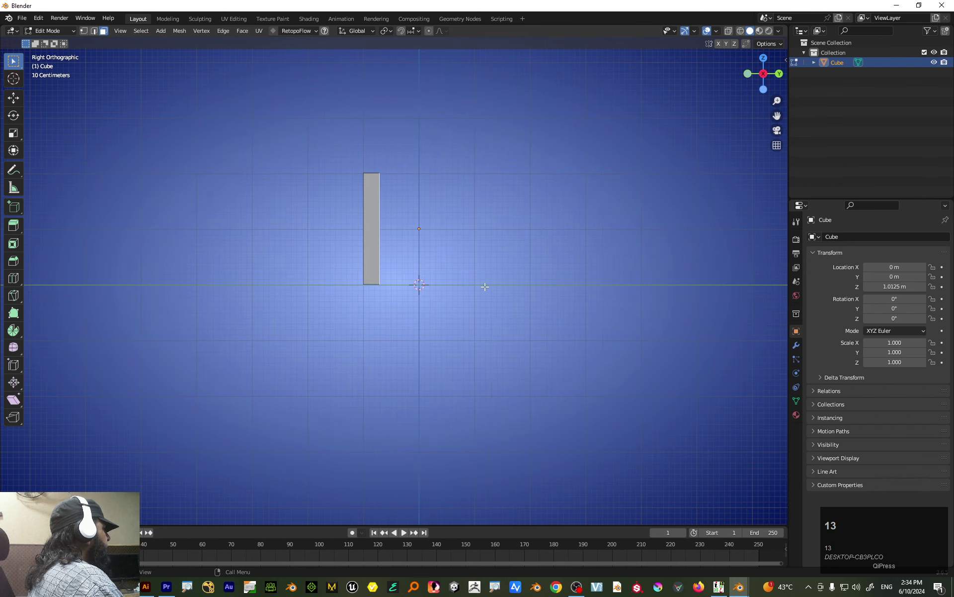
pyautogui.press('1')
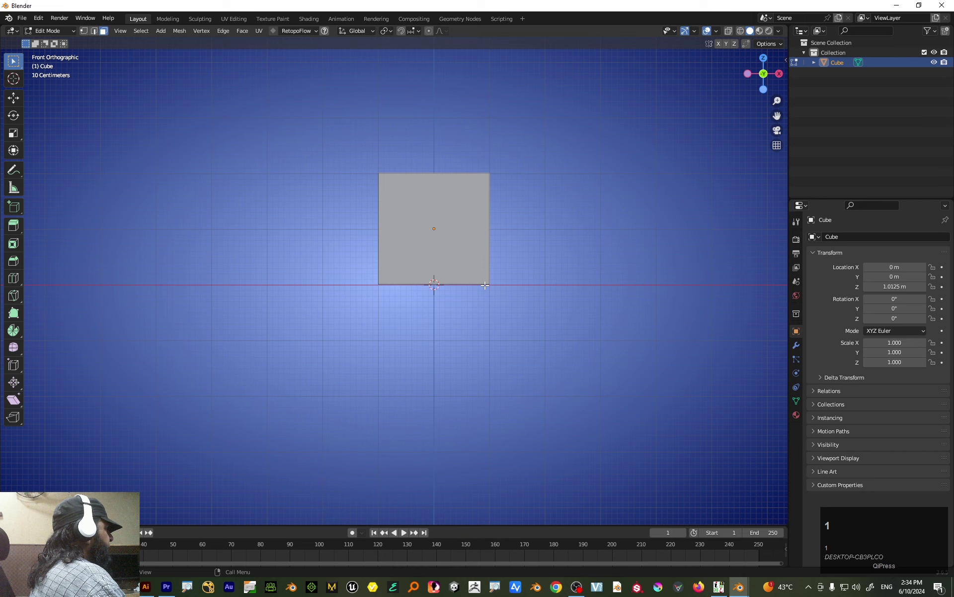
pyautogui.click(525, 257)
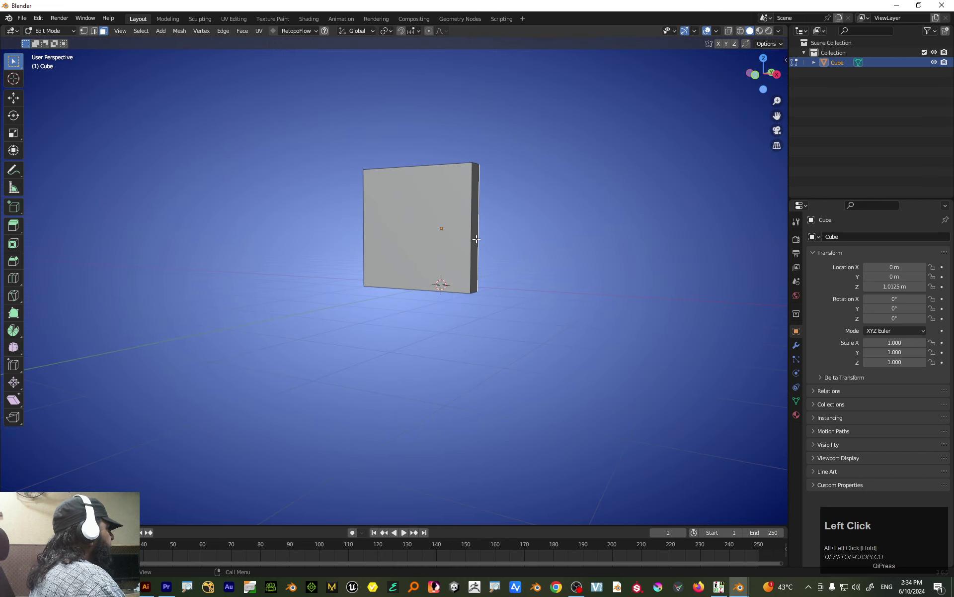
pyautogui.scroll(-3)
pyautogui.write('gx')
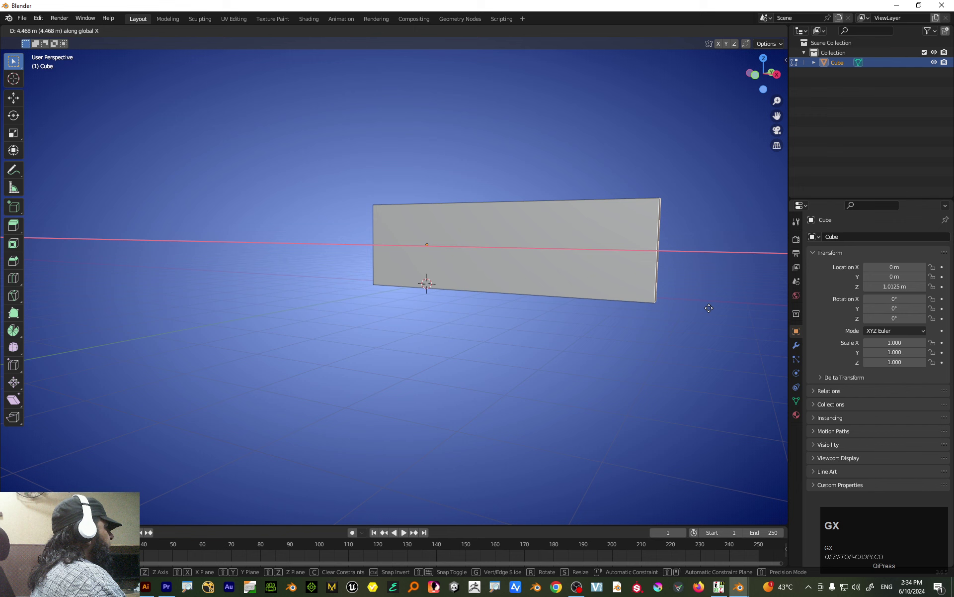
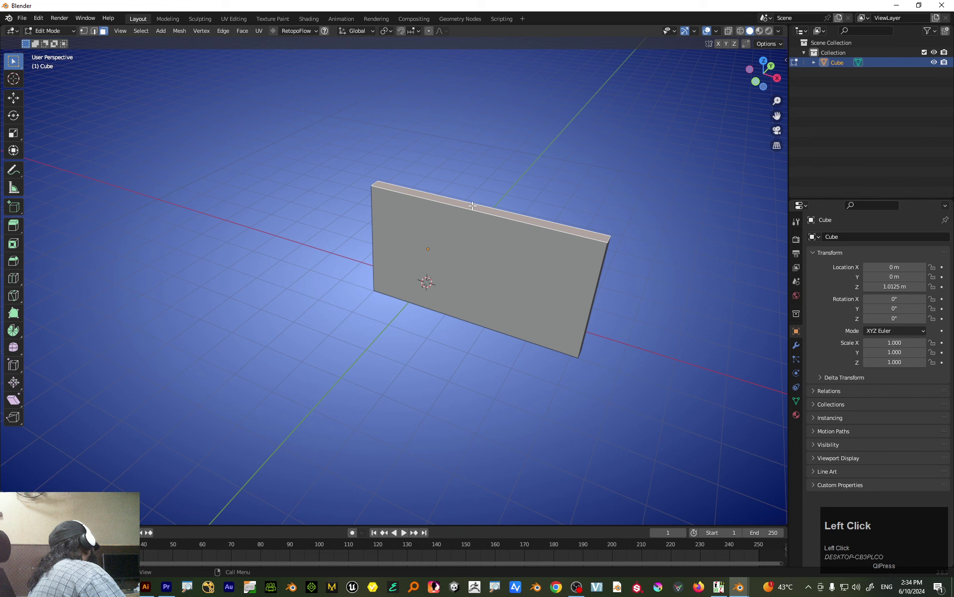
pyautogui.scroll(-3)
pyautogui.moveTo(534, 257); pyautogui.dragTo(476, 276)
# - Back in Object Mode, duplicate the wall and place the copy parallel along Y
pyautogui.press('Tab')
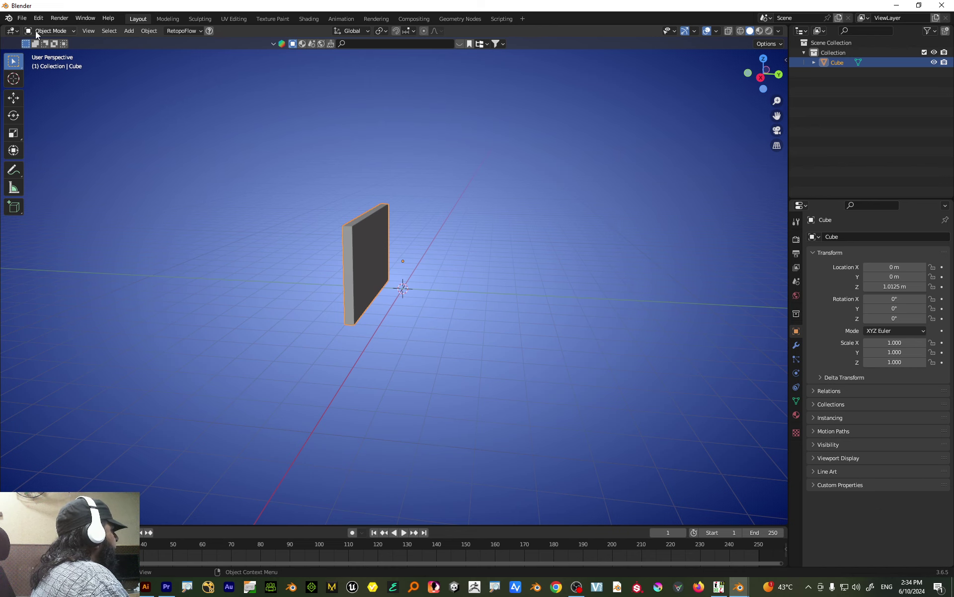
pyautogui.press('shift+Tab')
pyautogui.press('shift+d')
pyautogui.press('y')
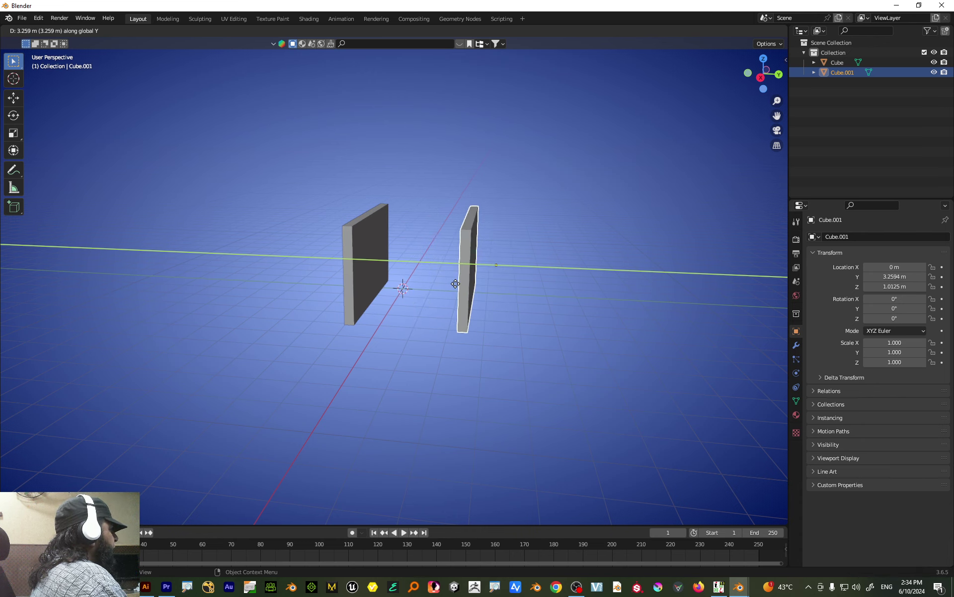
pyautogui.click(472, 291)
pyautogui.moveTo(425, 326); pyautogui.dragTo(504, 293)
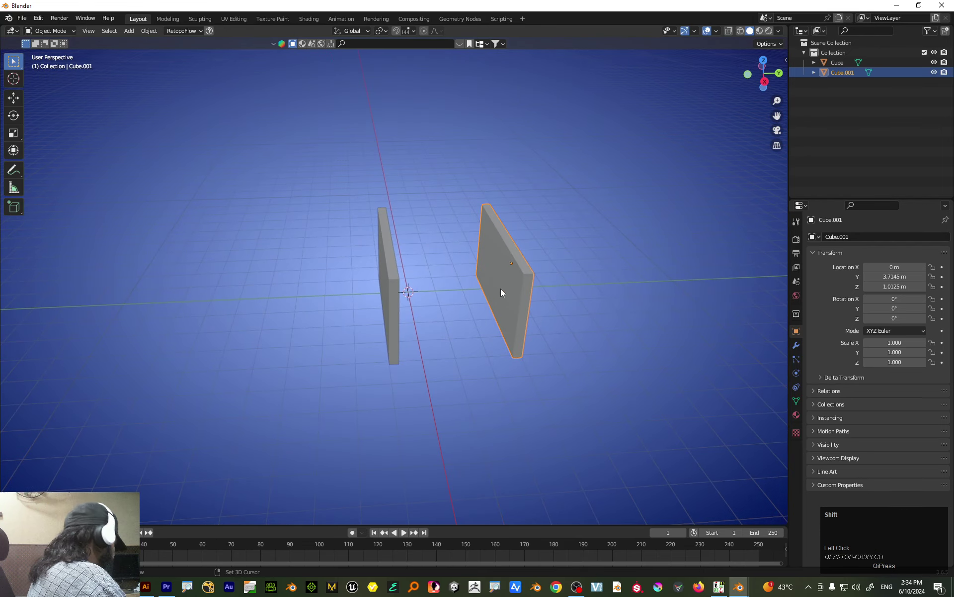
# - Duplicate again along Y to set a third wall between the two, viewed from the top
pyautogui.press('shift+d')
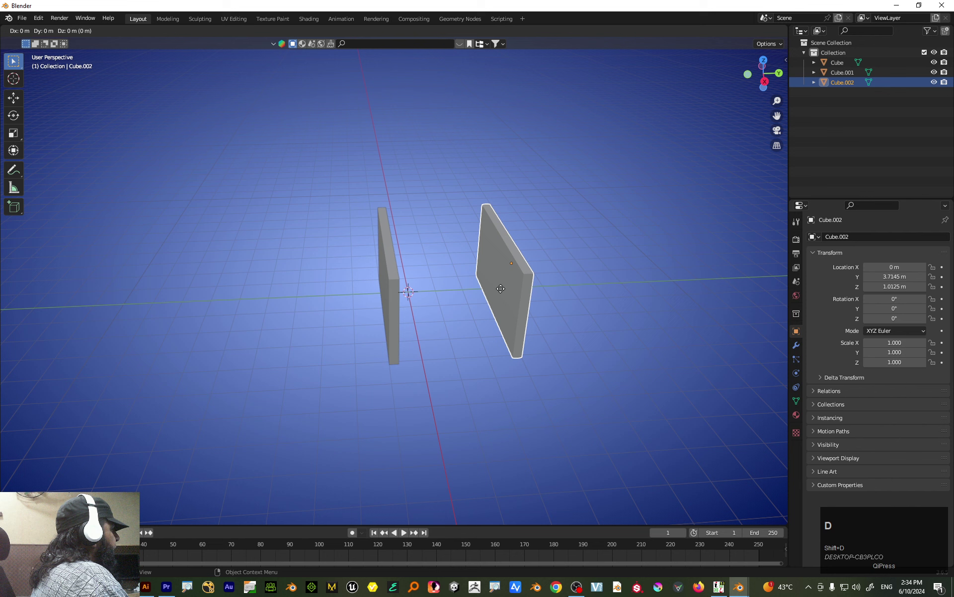
pyautogui.press('y')
pyautogui.click(461, 301)
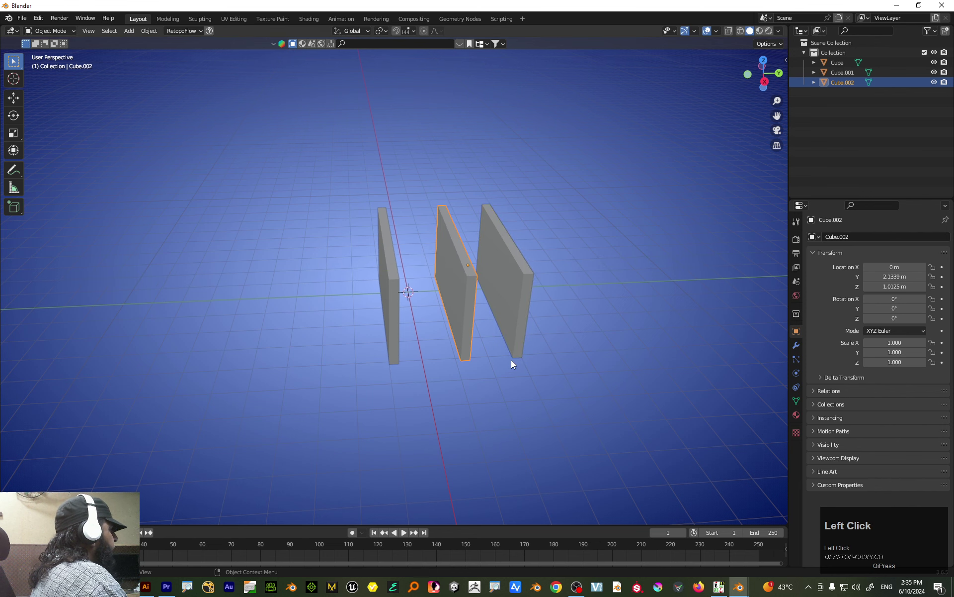
pyautogui.press('7')
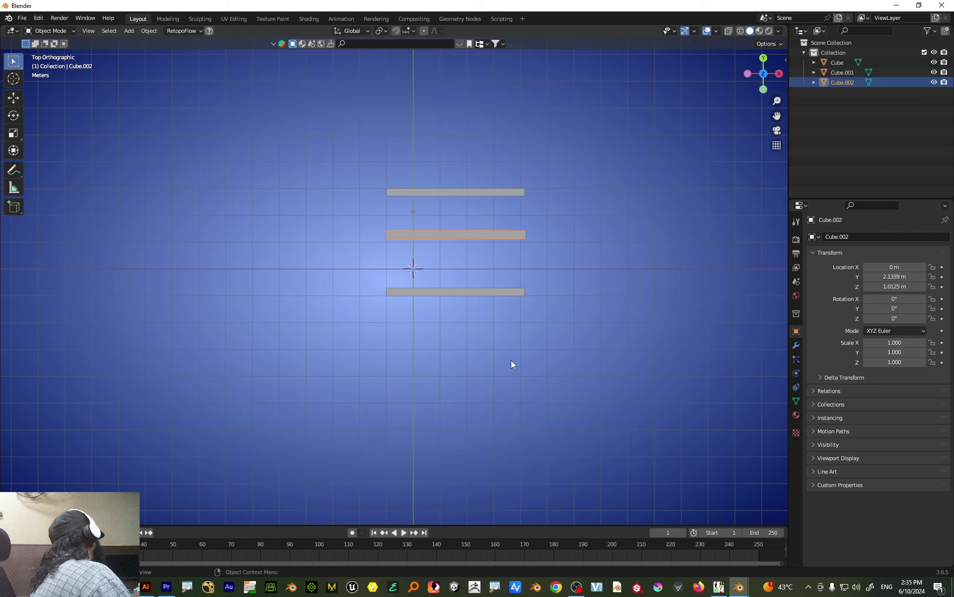
pyautogui.press('r')
pyautogui.rightClick(535, 317)
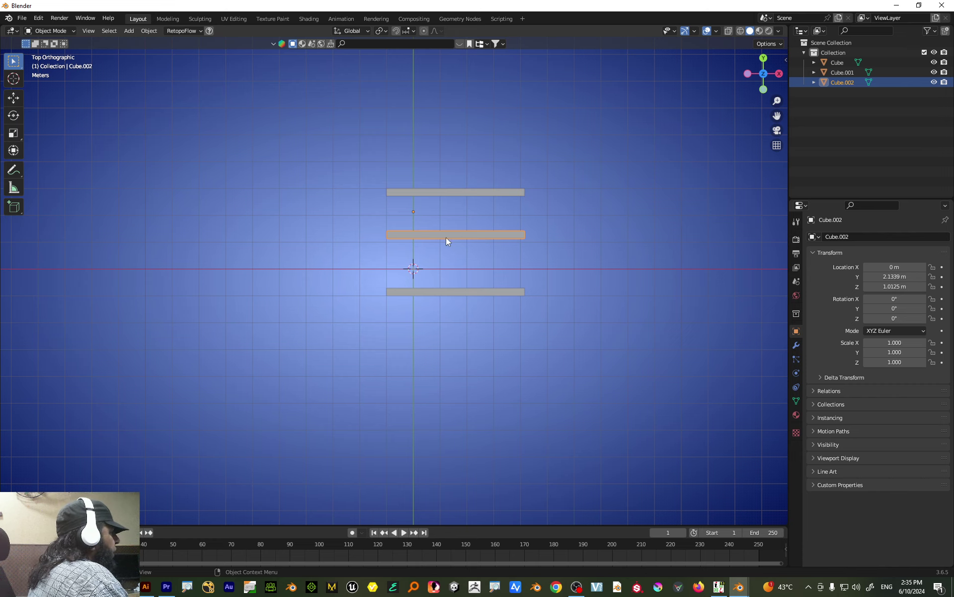
pyautogui.press('r')
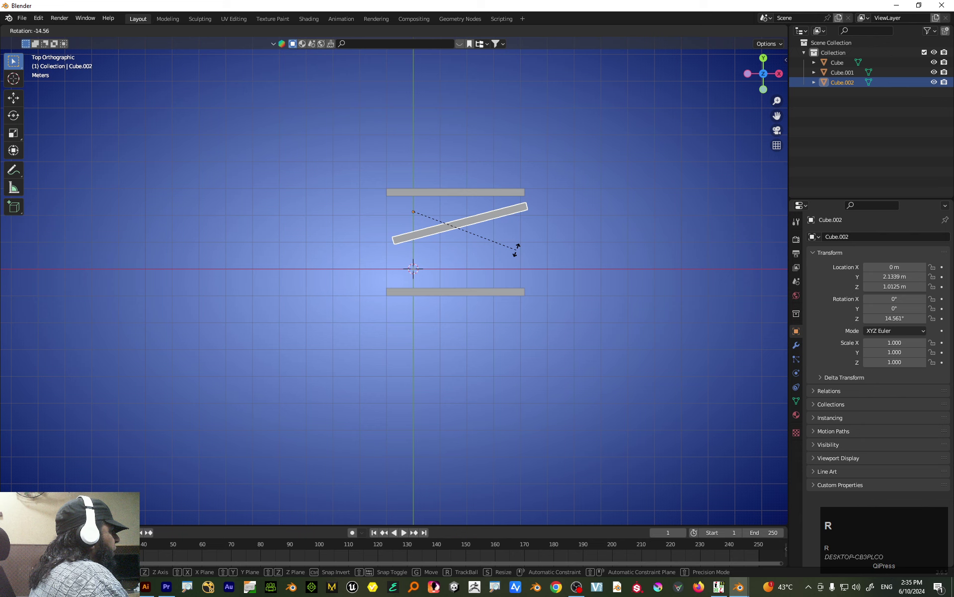
pyautogui.rightClick(519, 256)
# - Turn the middle wall a quarter turn and shorten it to bridge the two outer walls
pyautogui.press('ctrl+4')
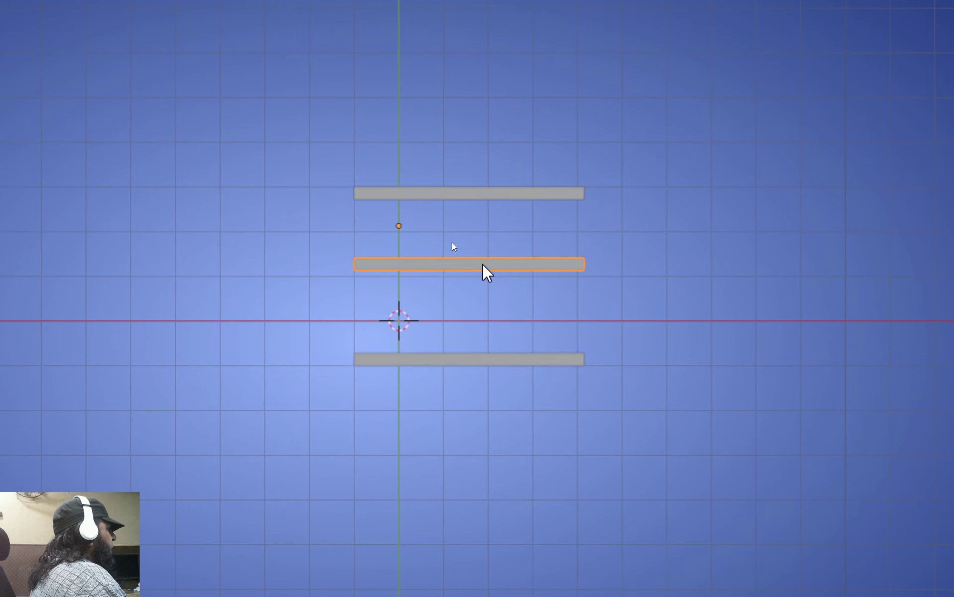
pyautogui.rightClick(455, 245)
pyautogui.scroll(-3)
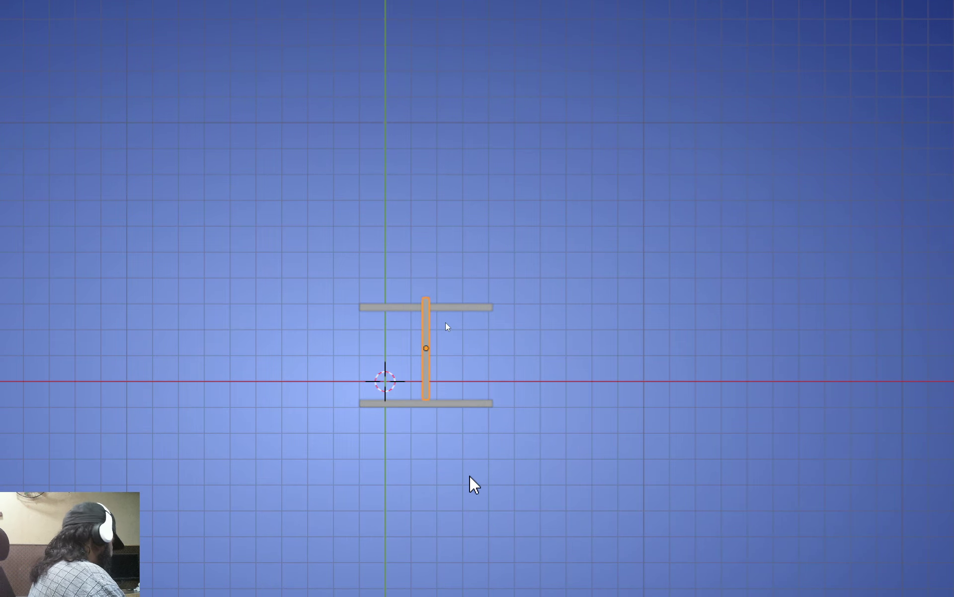
pyautogui.press('ctrl+4')
# - Move the crosswise wall to the long walls' ends, closing a U-shaped enclosure
pyautogui.scroll(3)
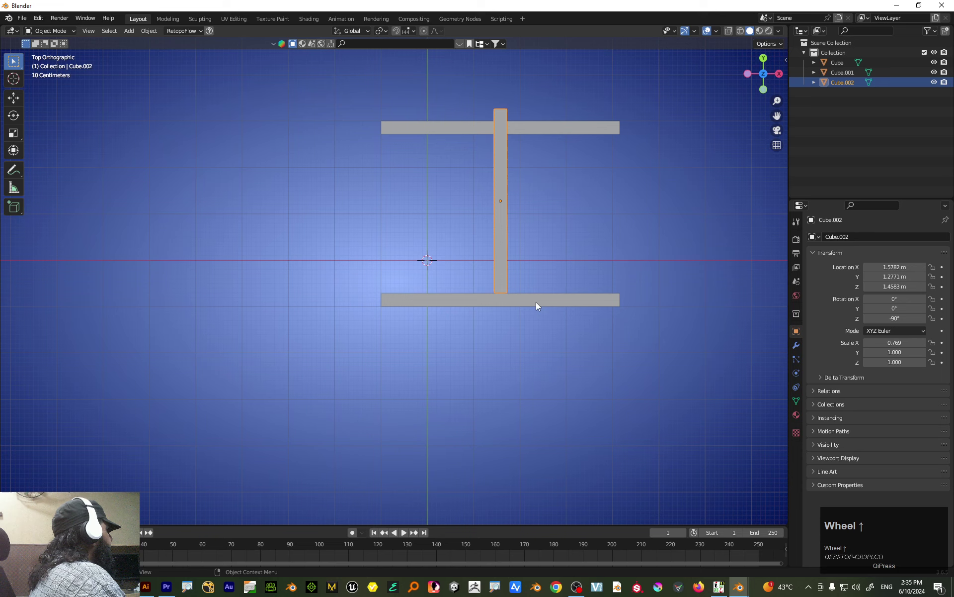
pyautogui.press('g')
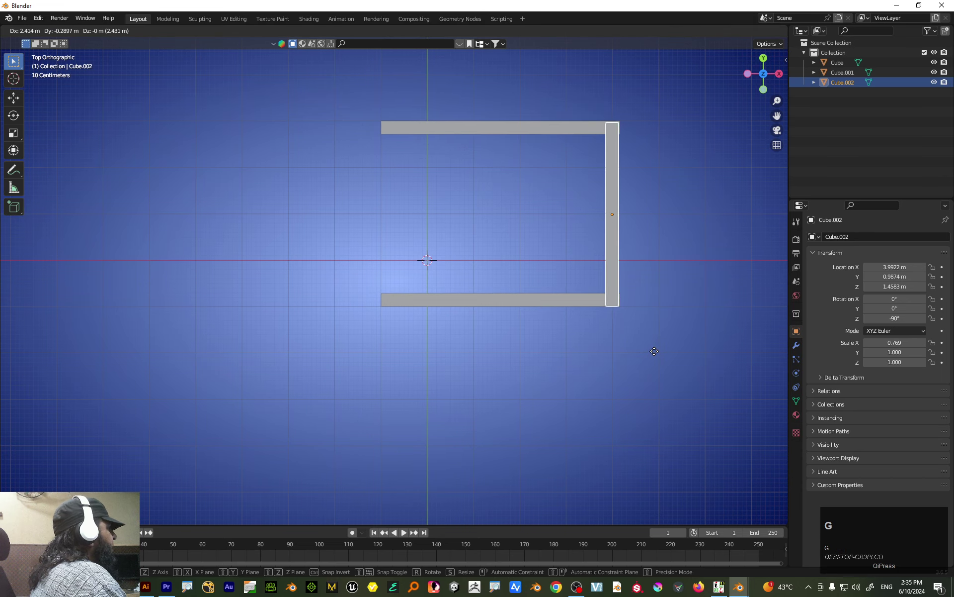
pyautogui.click(657, 354)
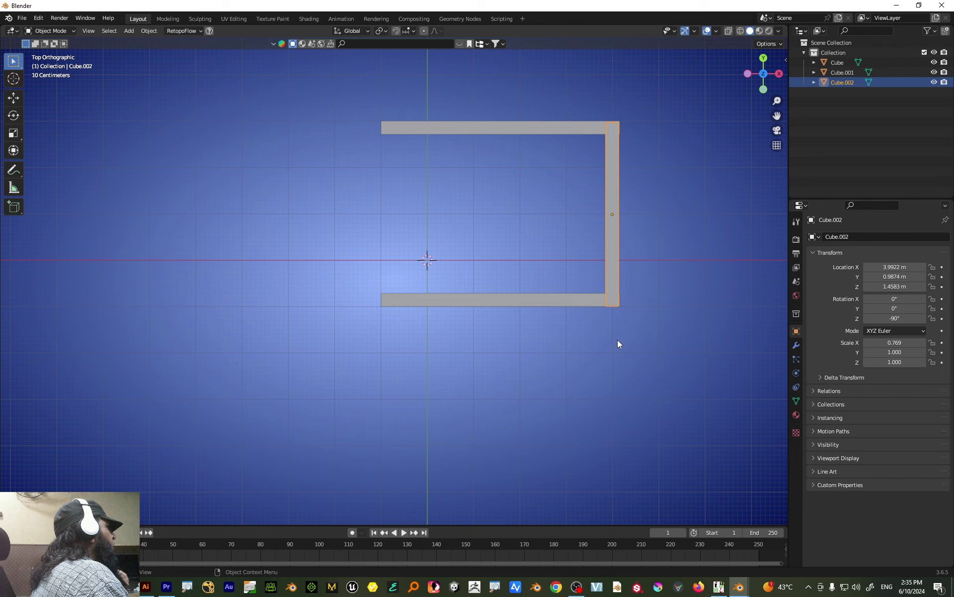
pyautogui.click(548, 380)
pyautogui.moveTo(552, 375); pyautogui.dragTo(617, 302)
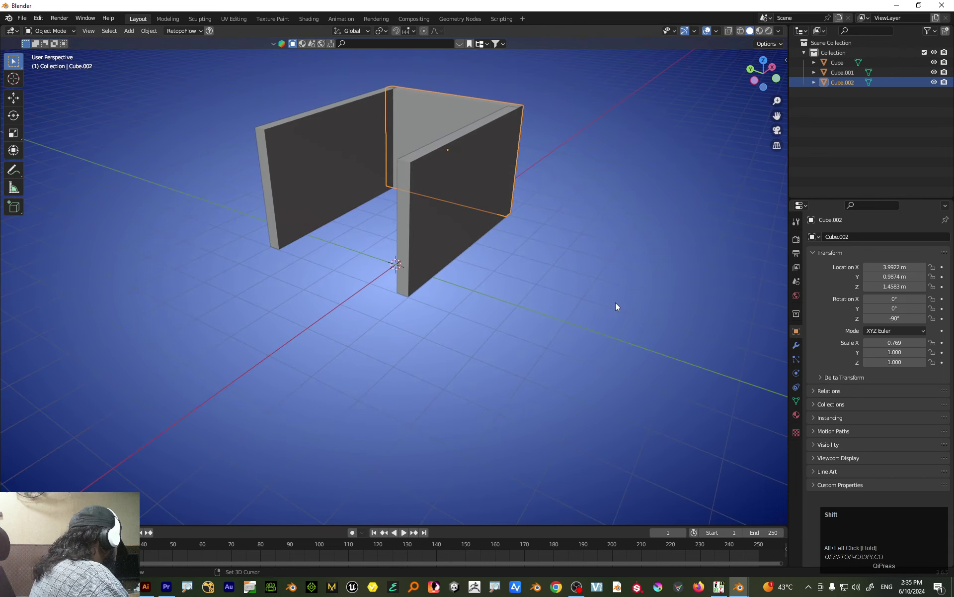
# - Duplicate the end wall along X onto the open side to complete a four-wall box
pyautogui.press('shift+d')
pyautogui.press('x')
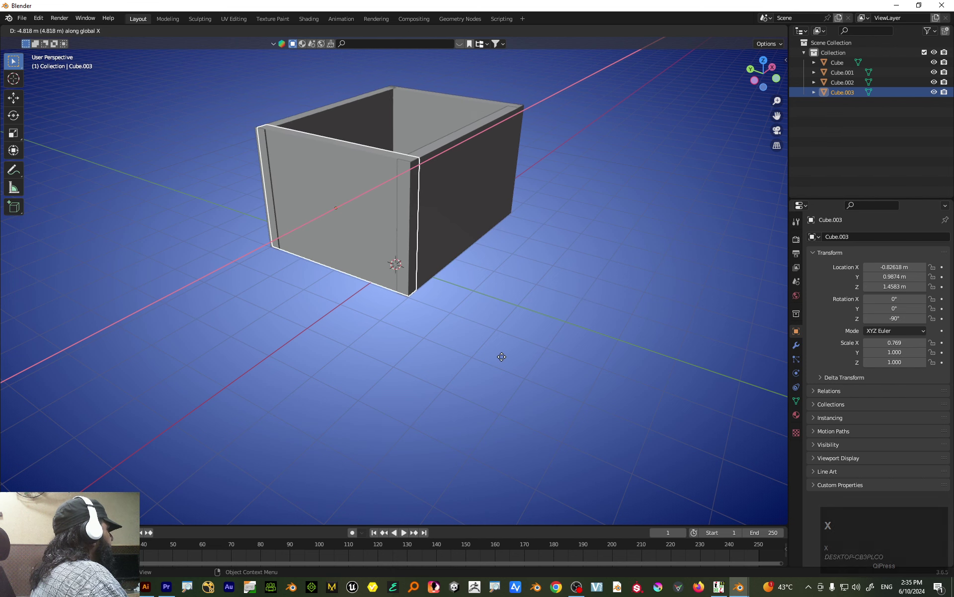
pyautogui.click(503, 362)
pyautogui.scroll(-3)
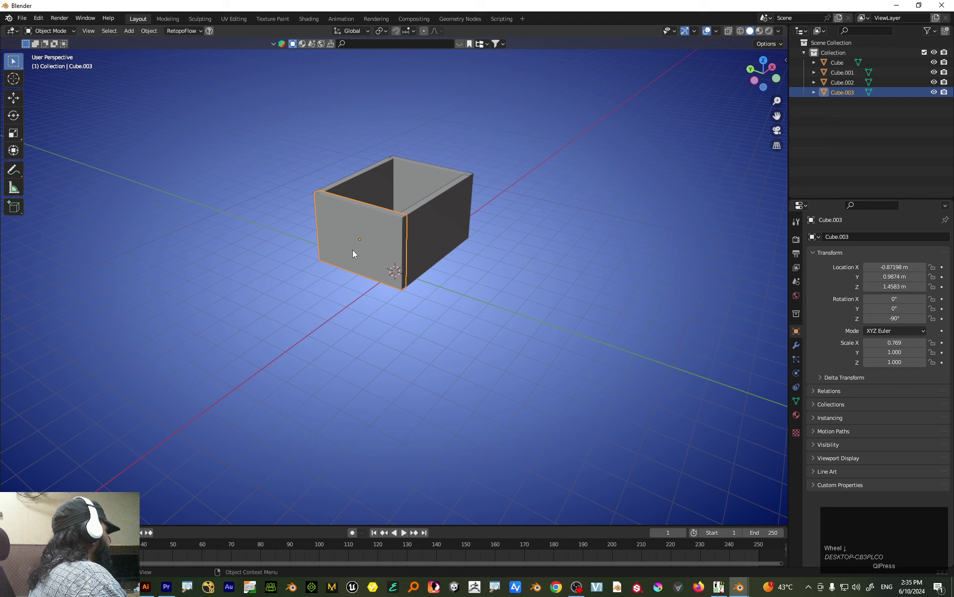
# - Duplicate a wall upward, rotate it 90° to lie flat and set it on top of the walls
pyautogui.press('1')
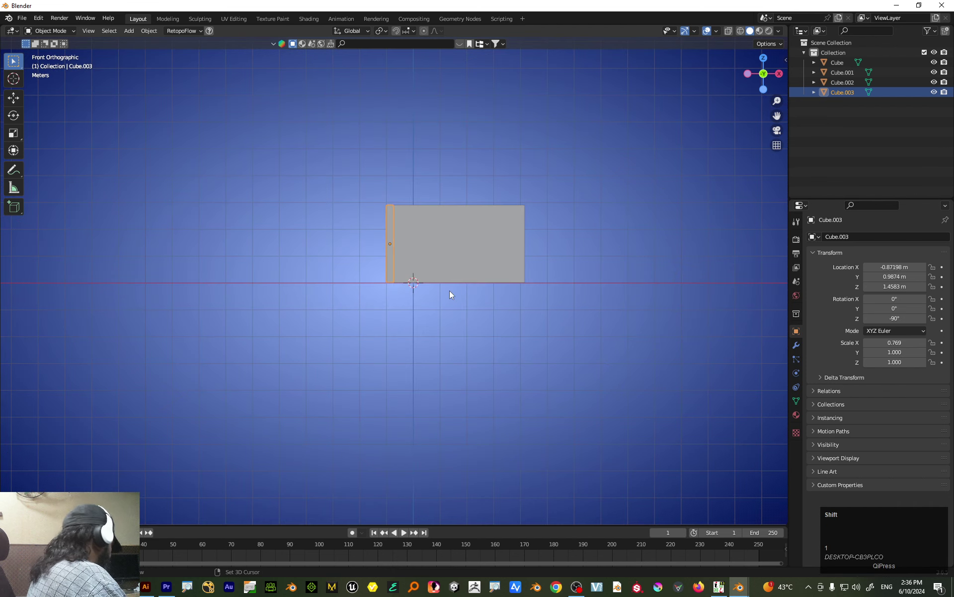
pyautogui.press('shift+d')
pyautogui.press('z')
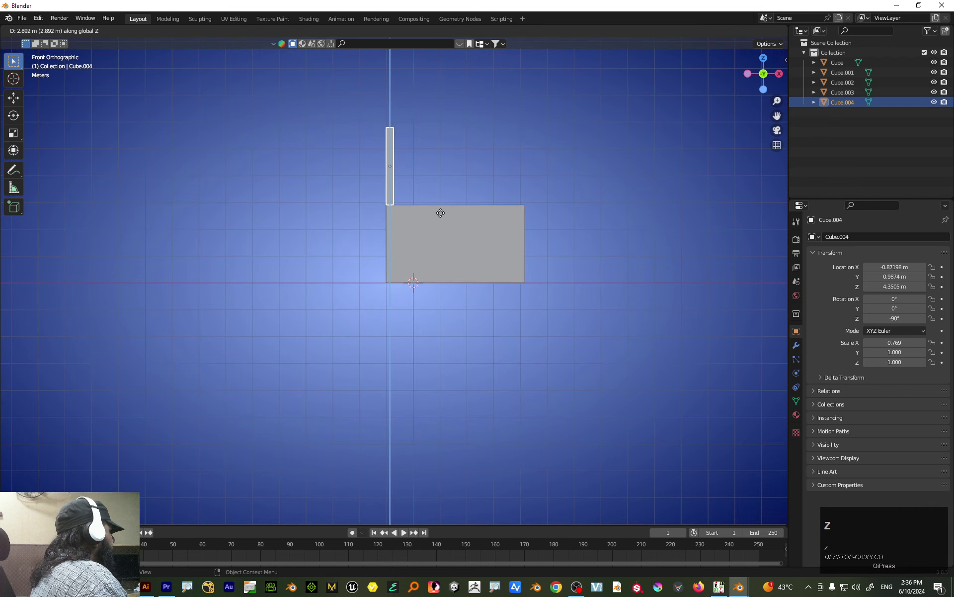
pyautogui.click(444, 217)
pyautogui.press('r')
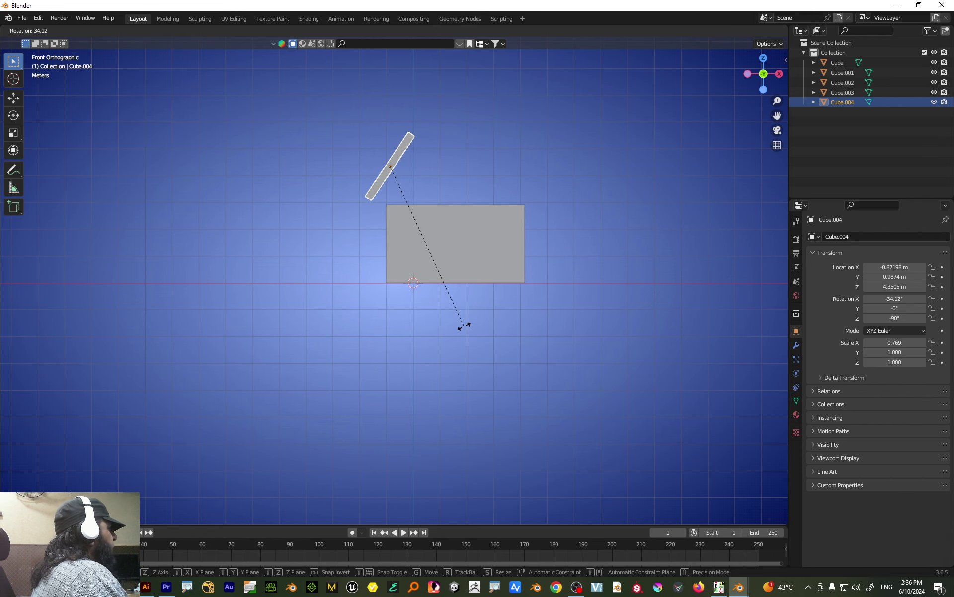
pyautogui.write('90')
pyautogui.click(467, 330)
pyautogui.press('g')
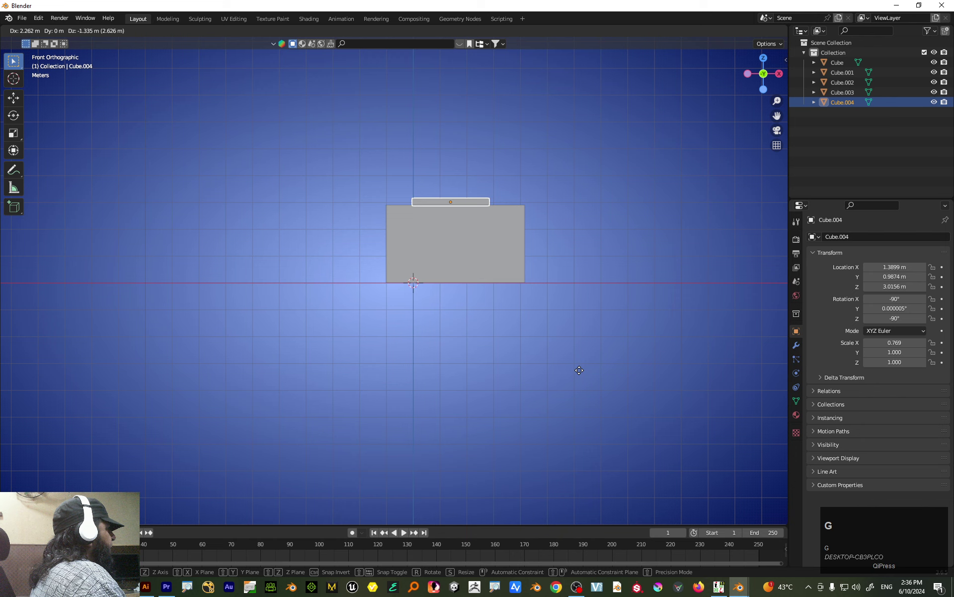
pyautogui.click(582, 375)
# - Resize and shift the flat slab along X so it fully caps the four walls
pyautogui.press('s')
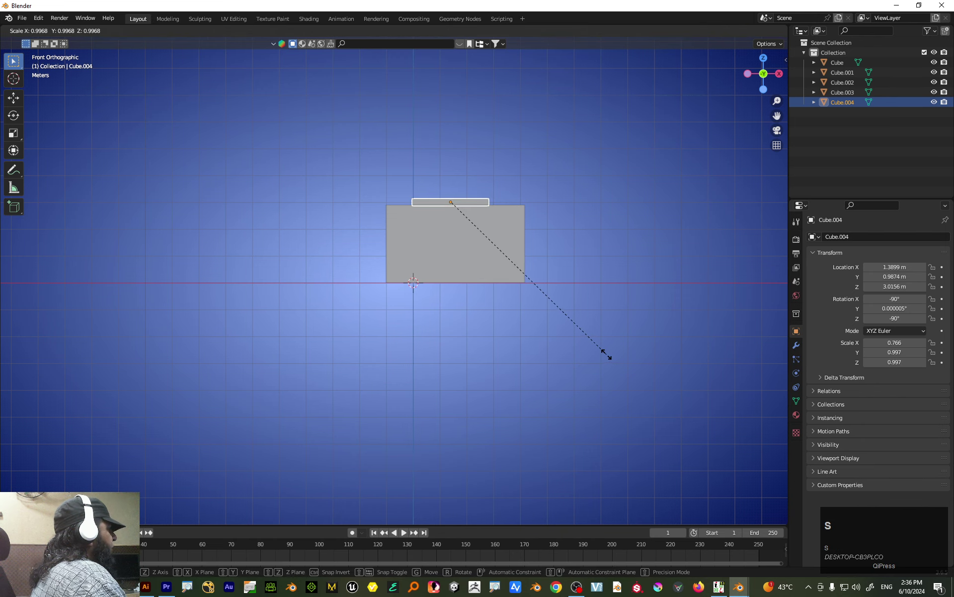
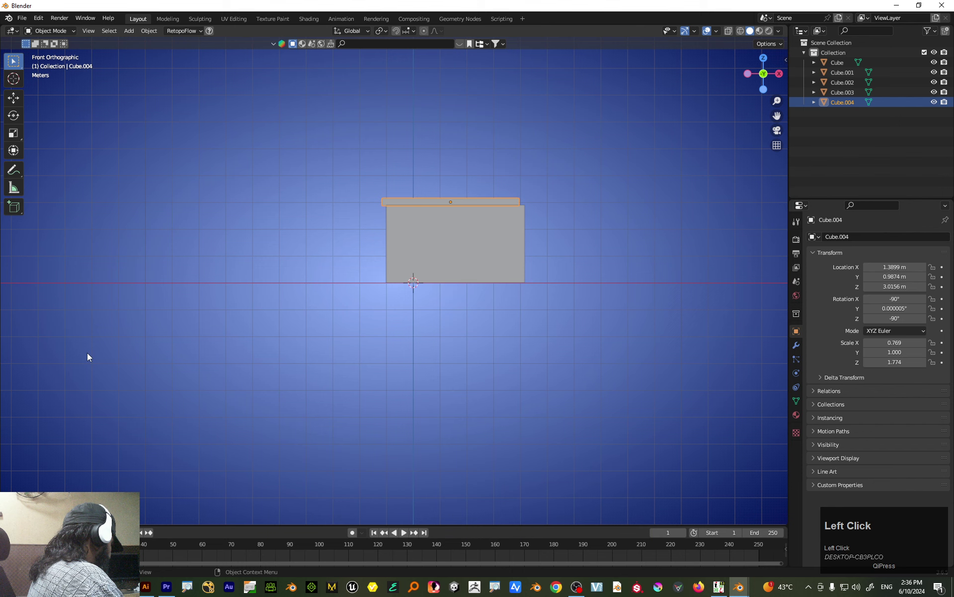
pyautogui.press('7')
pyautogui.press('g')
pyautogui.press('x')
pyautogui.click(345, 377)
pyautogui.moveTo(394, 332); pyautogui.dragTo(405, 316)
pyautogui.scroll(3)
pyautogui.moveTo(421, 278); pyautogui.dragTo(412, 269)
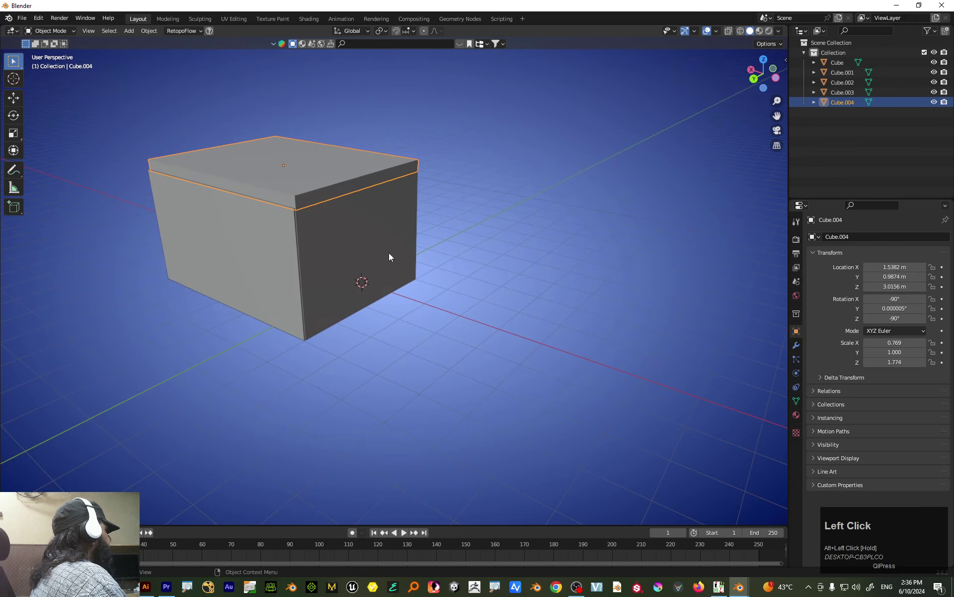
pyautogui.click(382, 245)
pyautogui.scroll(3)
pyautogui.moveTo(459, 283); pyautogui.dragTo(380, 172)
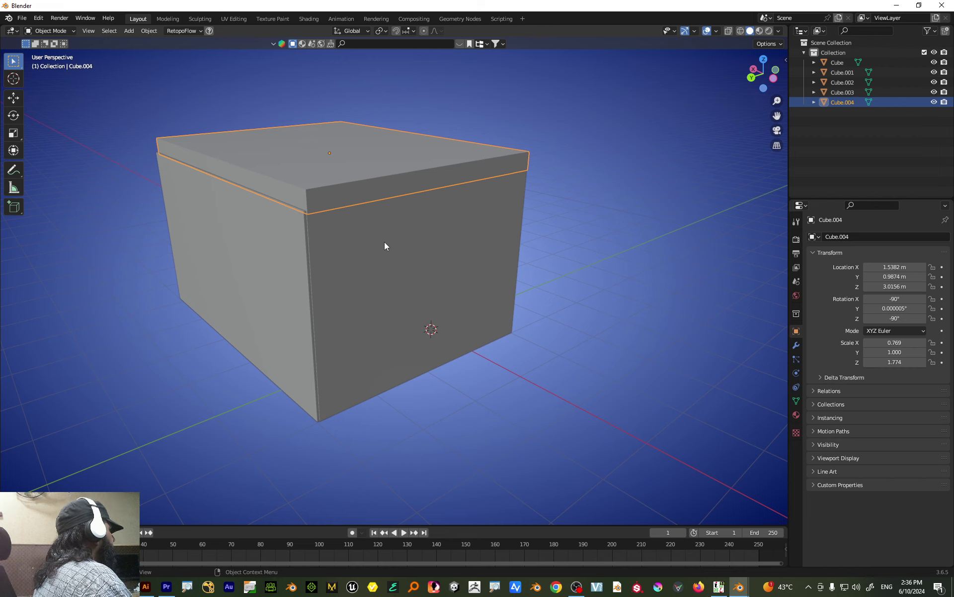
pyautogui.click(355, 172)
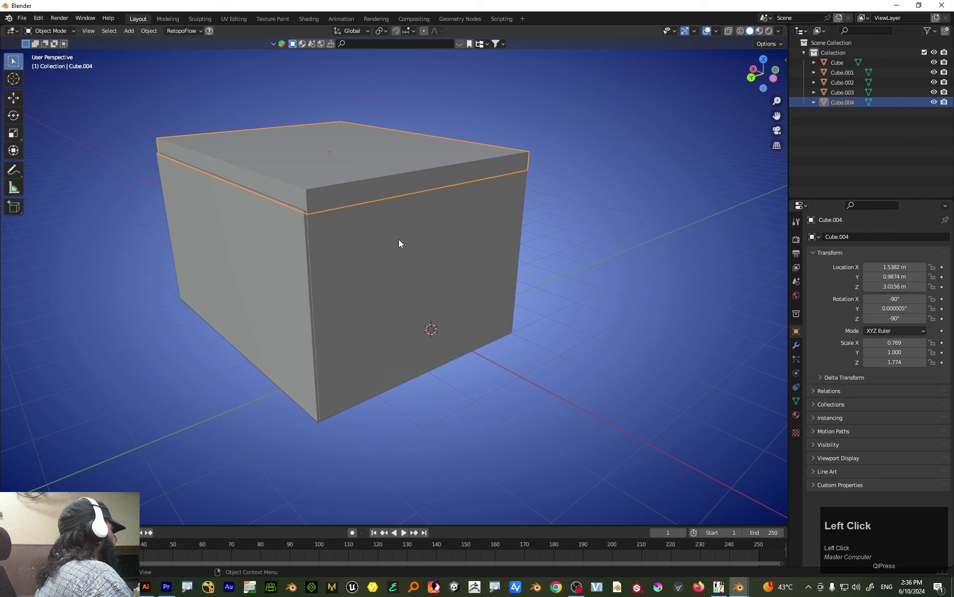
pyautogui.scroll(-3)
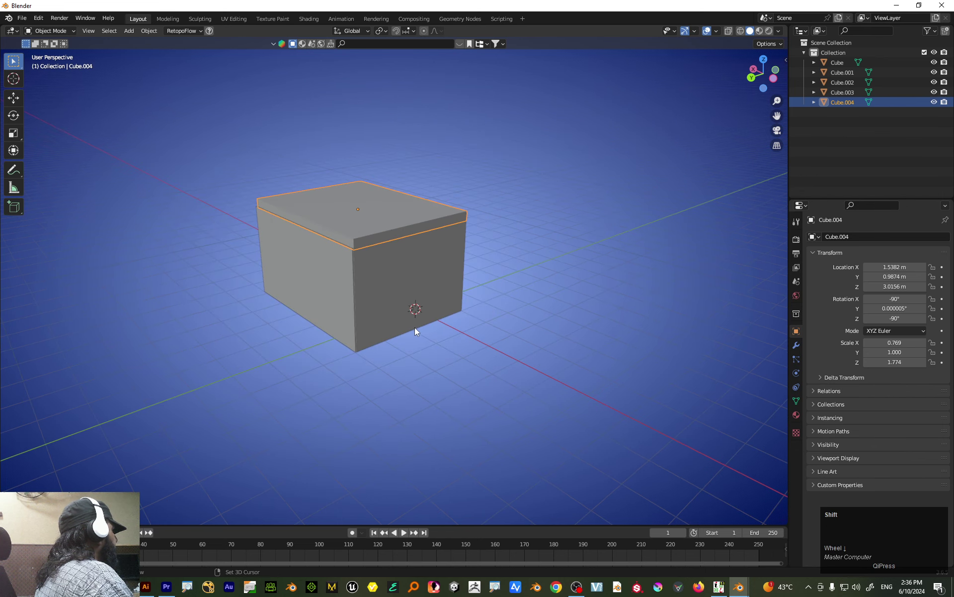
# - Add a new cube and move it along Y, X and Z toward the front wall at ground level
pyautogui.press('shift+a')
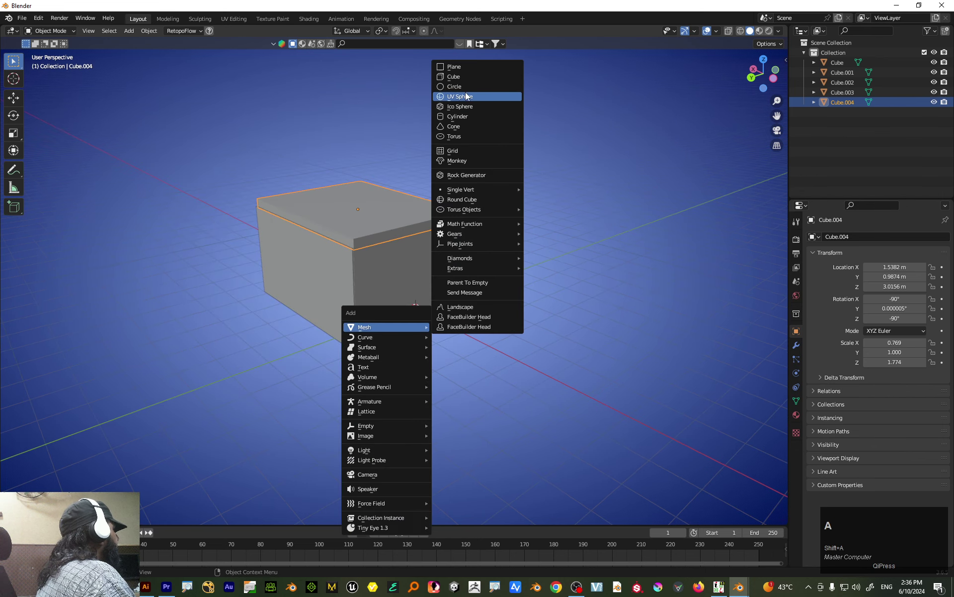
pyautogui.click(468, 81)
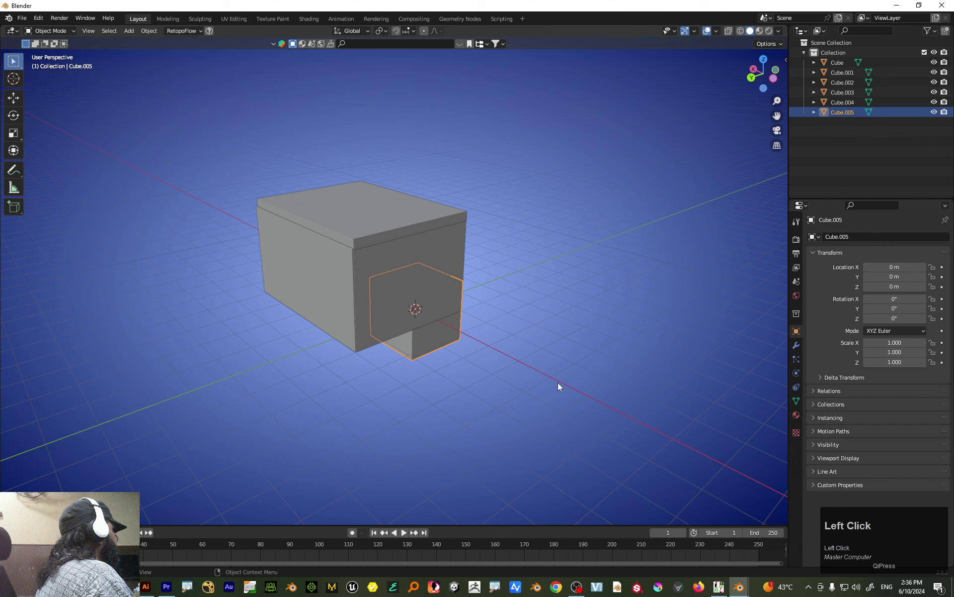
pyautogui.click(525, 365)
pyautogui.moveTo(458, 352); pyautogui.dragTo(520, 368)
pyautogui.press('g')
pyautogui.press('y')
pyautogui.click(512, 374)
pyautogui.press('g')
pyautogui.press('x')
pyautogui.click(530, 405)
pyautogui.write('gz')
pyautogui.click(510, 392)
# - From the side view, slide the box into the base of the front wall for the doorway
pyautogui.press('1')
pyautogui.write('13')
pyautogui.scroll(3)
pyautogui.press('g')
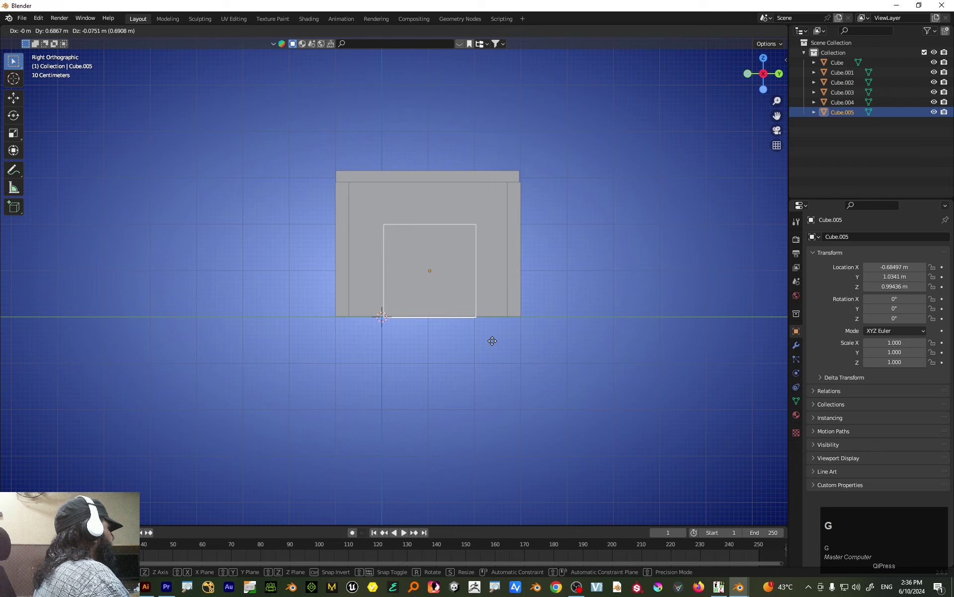
pyautogui.click(497, 345)
pyautogui.moveTo(488, 374); pyautogui.dragTo(550, 299)
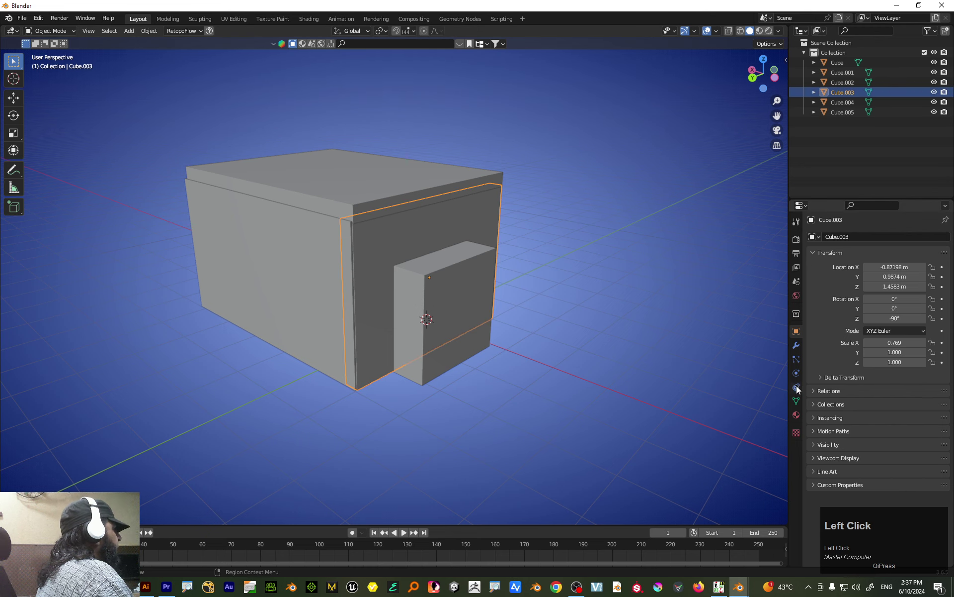
# - Select the doorway box and the front wall and bring up the boolean operations
pyautogui.click(761, 37)
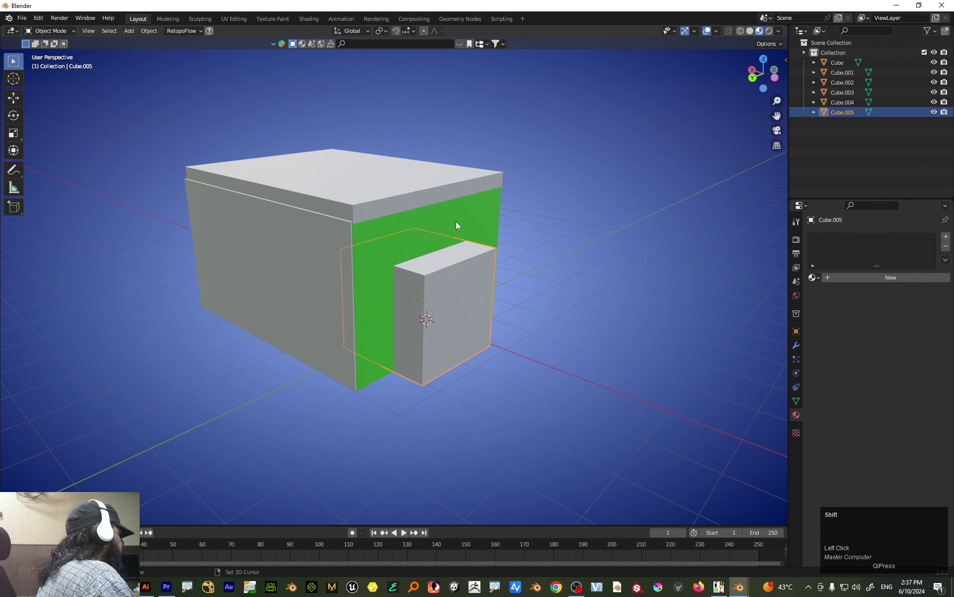
pyautogui.click(458, 226)
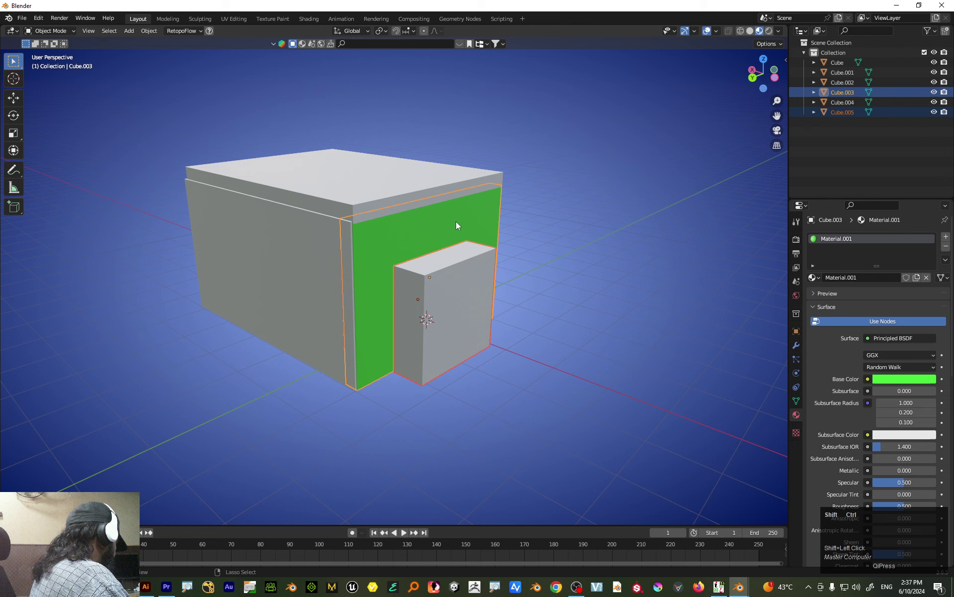
pyautogui.press('ctrl+shift+b')
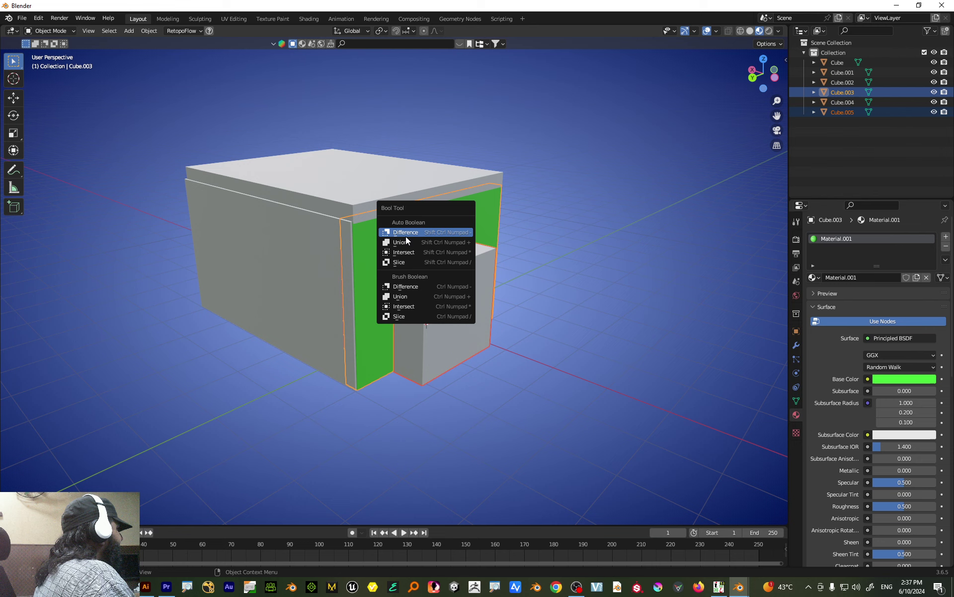
# - Subtract the door block from the green front wall with an Auto Boolean Difference
pyautogui.click(410, 236)
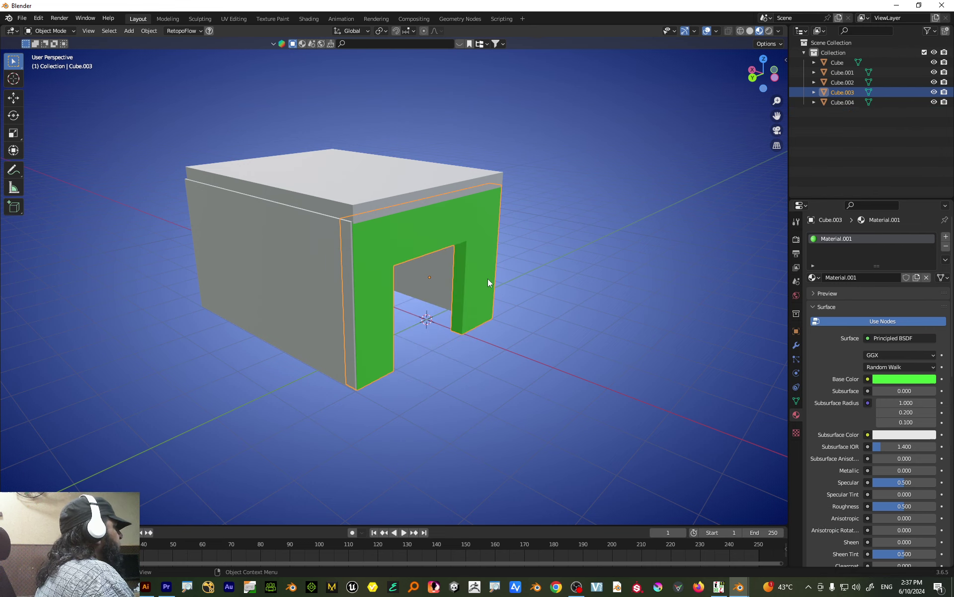
pyautogui.moveTo(503, 295); pyautogui.dragTo(366, 198)
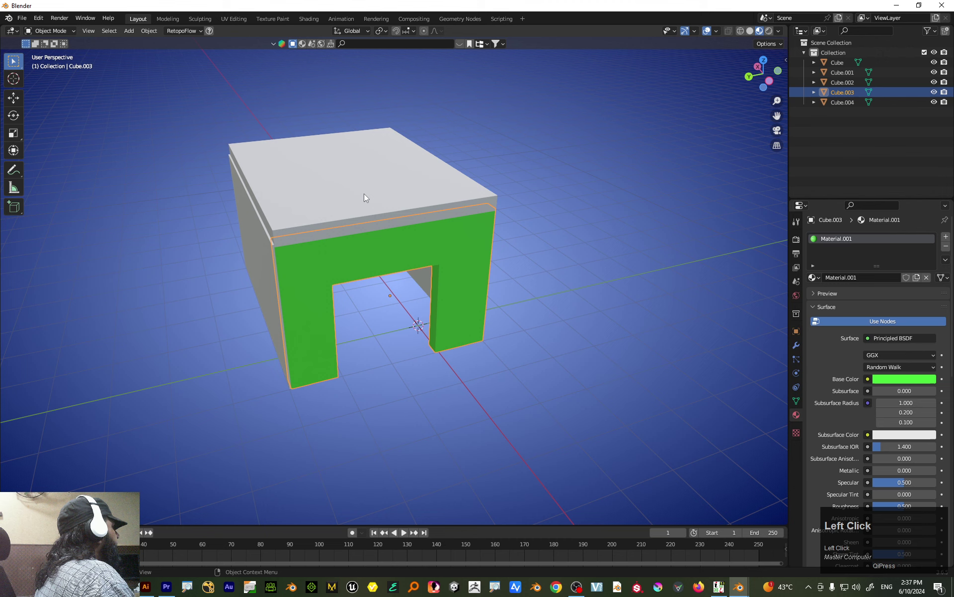
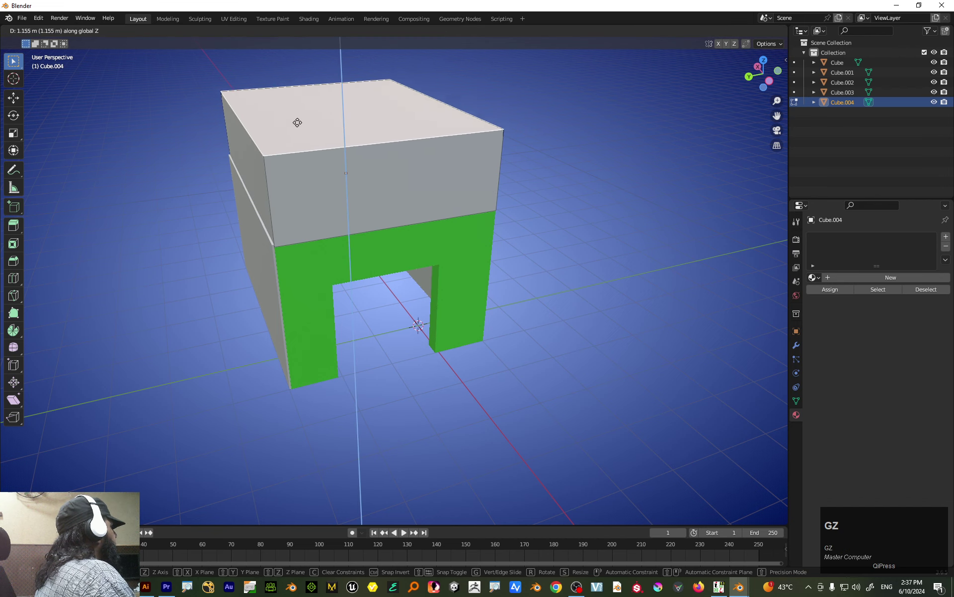
# - Extrude the roof slab upward and pinch its top edges into a single ridge
pyautogui.click(298, 121)
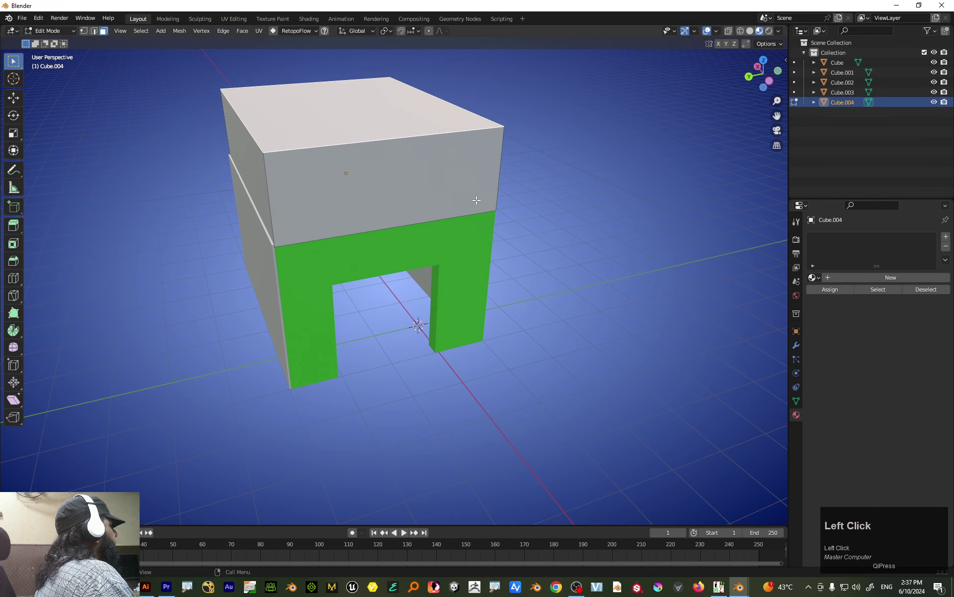
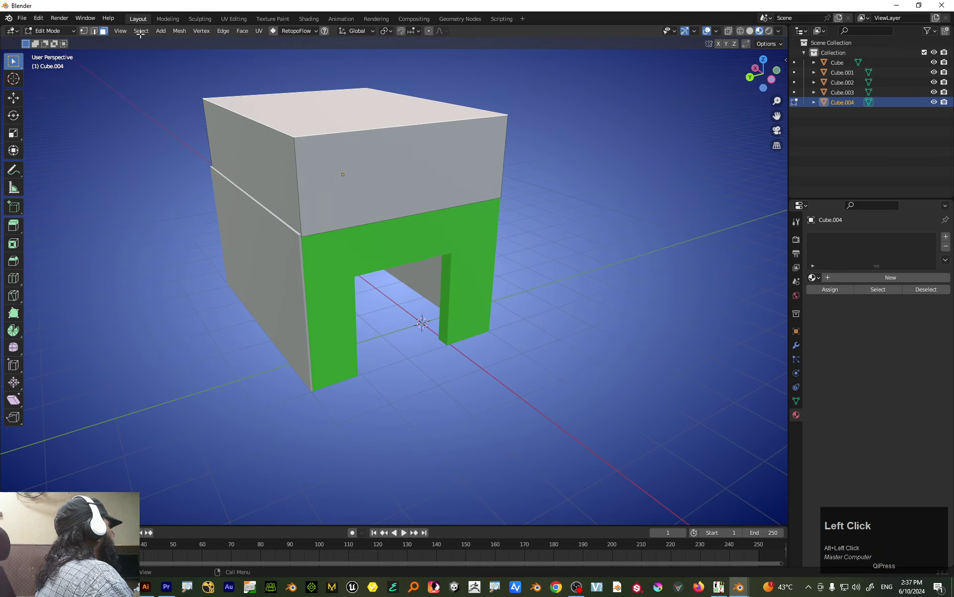
pyautogui.click(88, 34)
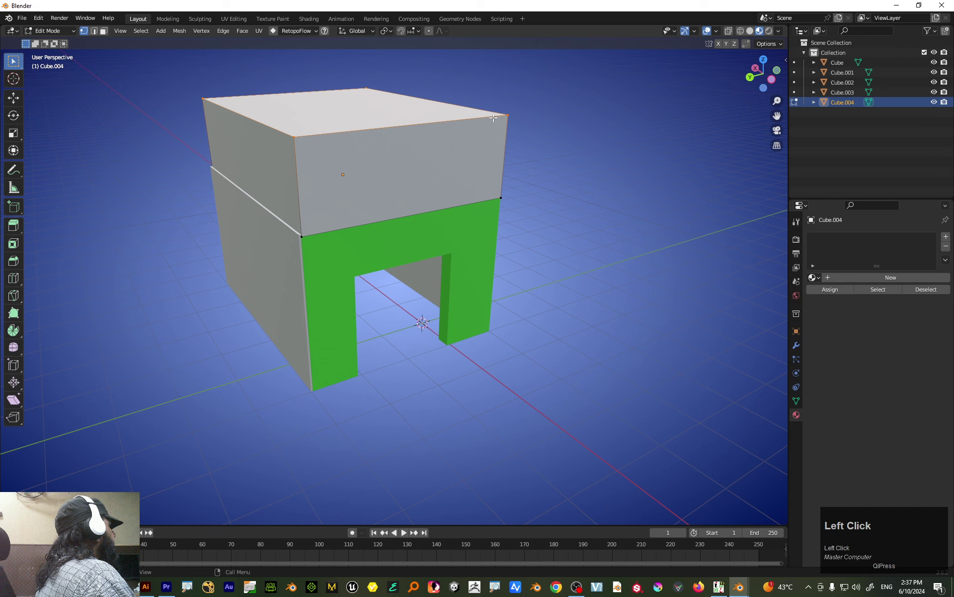
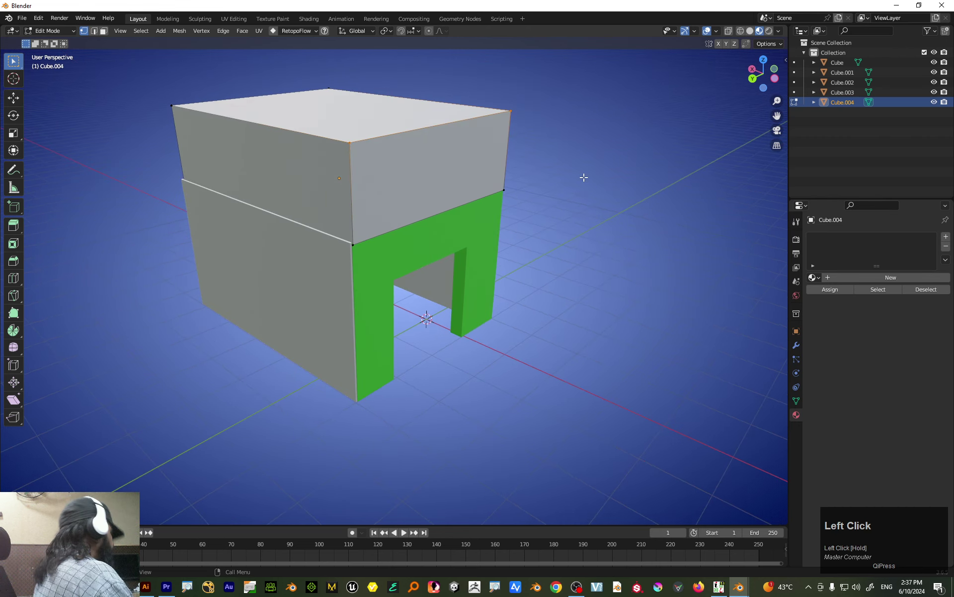
pyautogui.press('m')
pyautogui.press('Return')
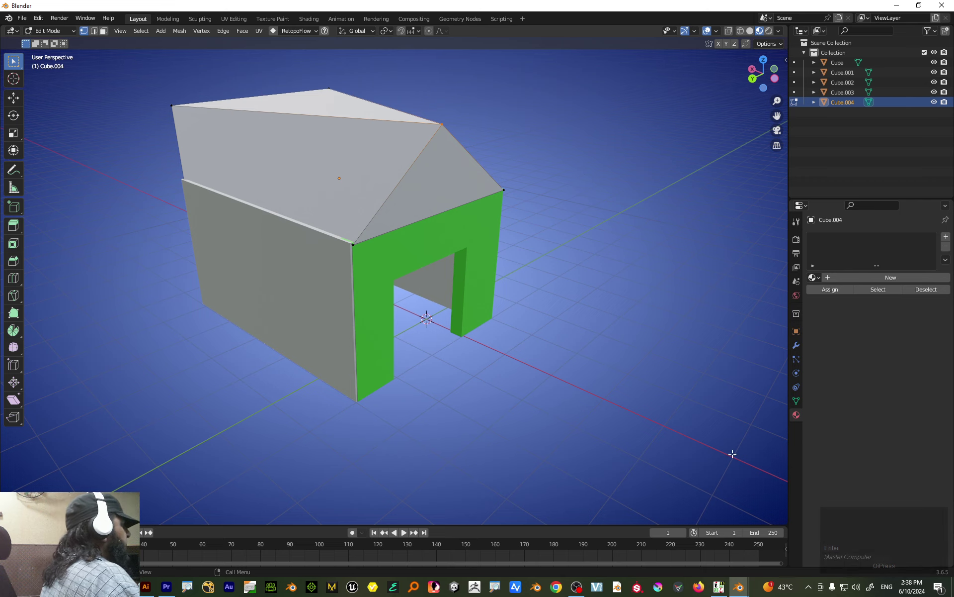
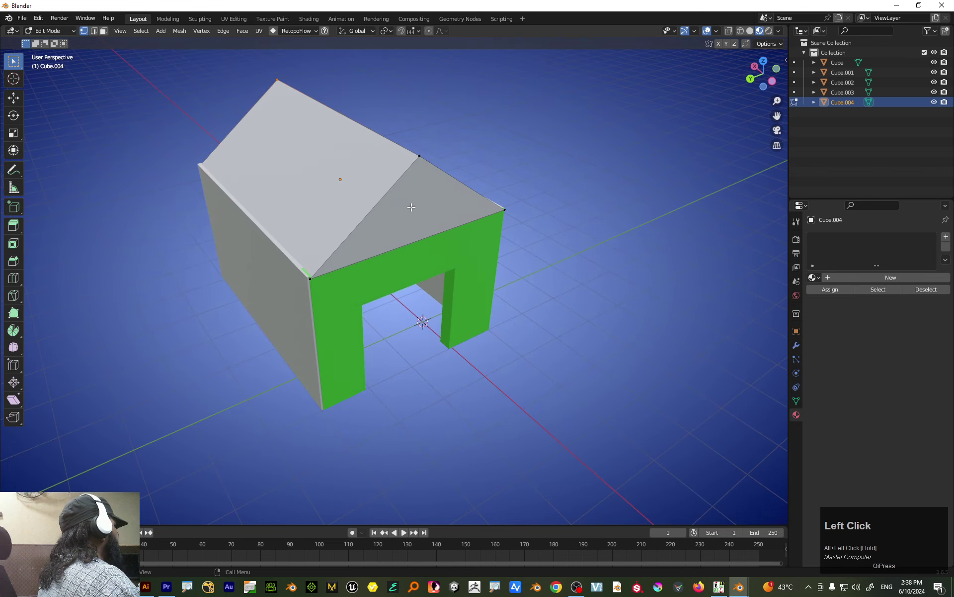
# - Add a plane beneath the house and scale it up into a large ground plane
pyautogui.click(54, 33)
pyautogui.scroll(-3)
pyautogui.press('shift+a')
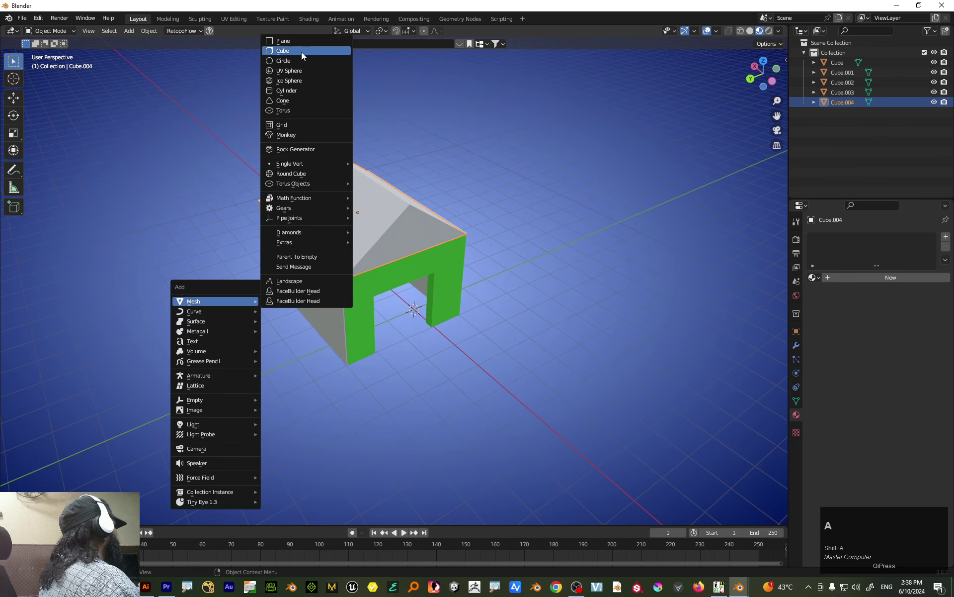
pyautogui.click(306, 41)
pyautogui.press('s')
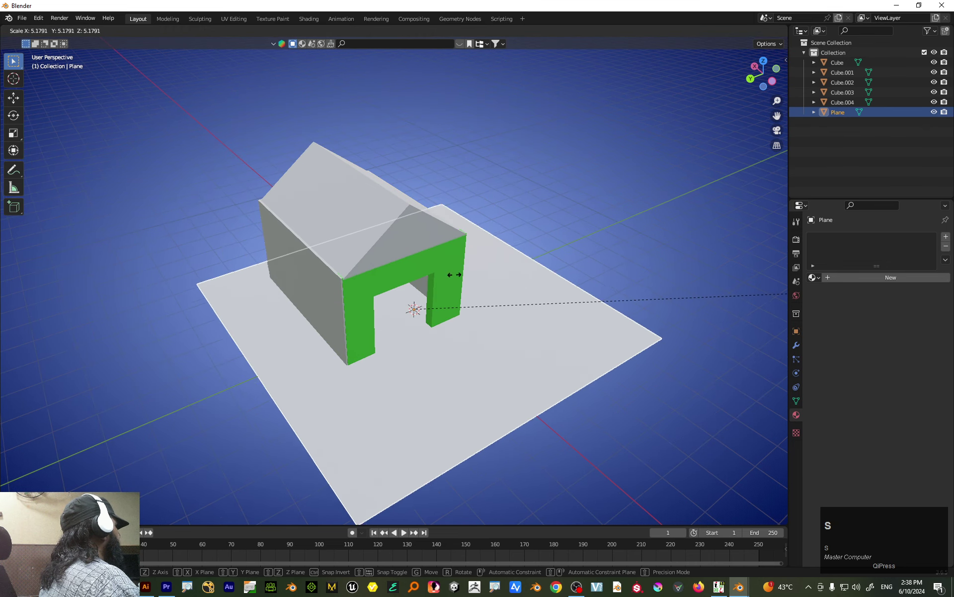
pyautogui.click(628, 270)
pyautogui.press('shift+a')
# - Add a cylinder and move it sideways into the front gable just below the ridge
pyautogui.click(449, 133)
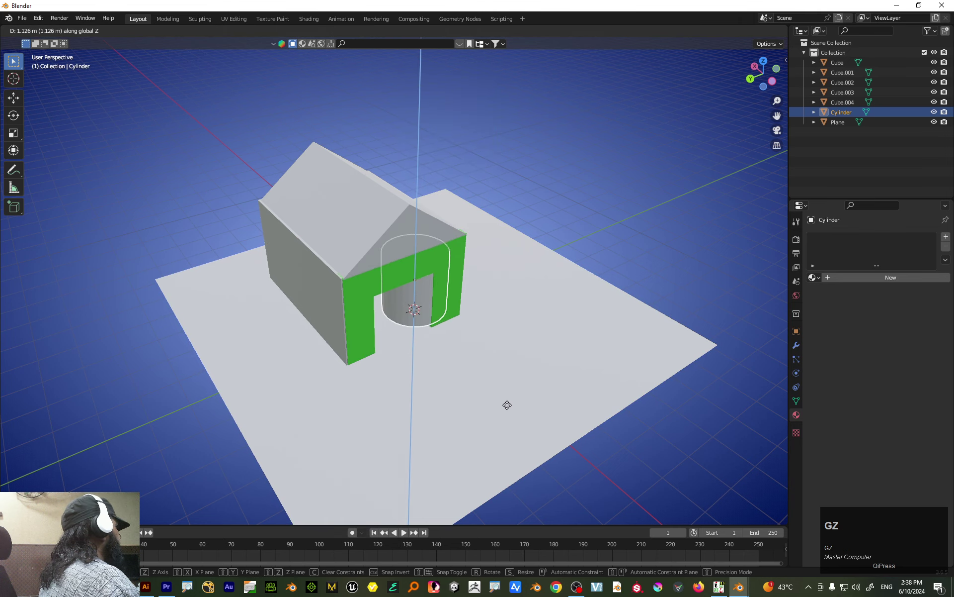
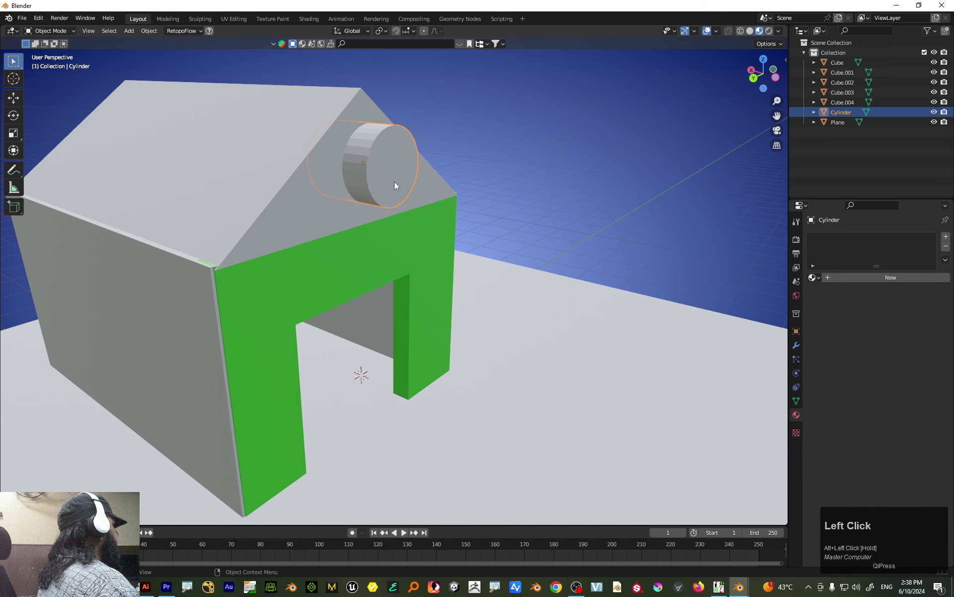
pyautogui.moveTo(454, 208); pyautogui.dragTo(402, 203)
pyautogui.press('3')
pyautogui.press('g')
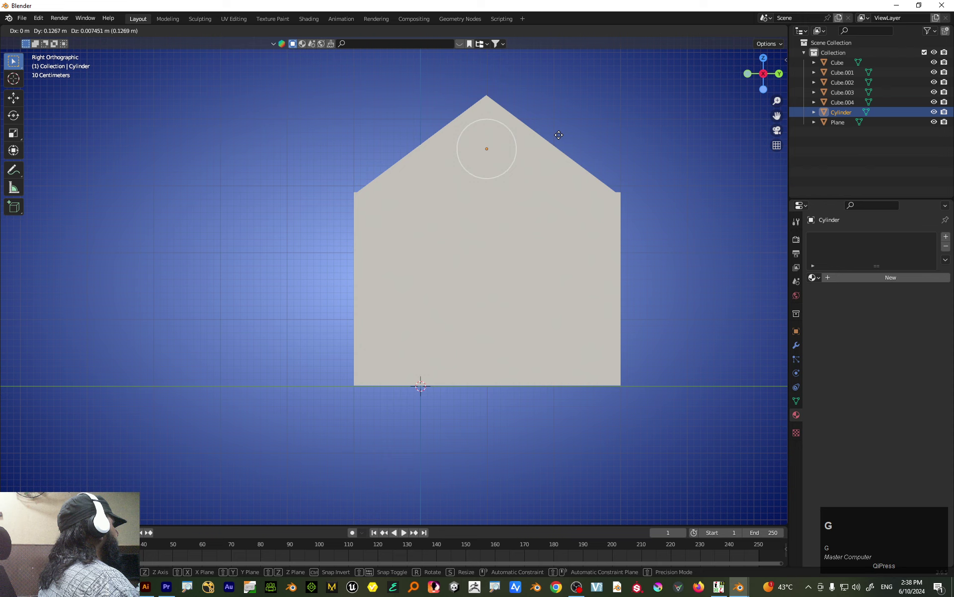
pyautogui.click(561, 140)
pyautogui.moveTo(514, 218); pyautogui.dragTo(323, 197)
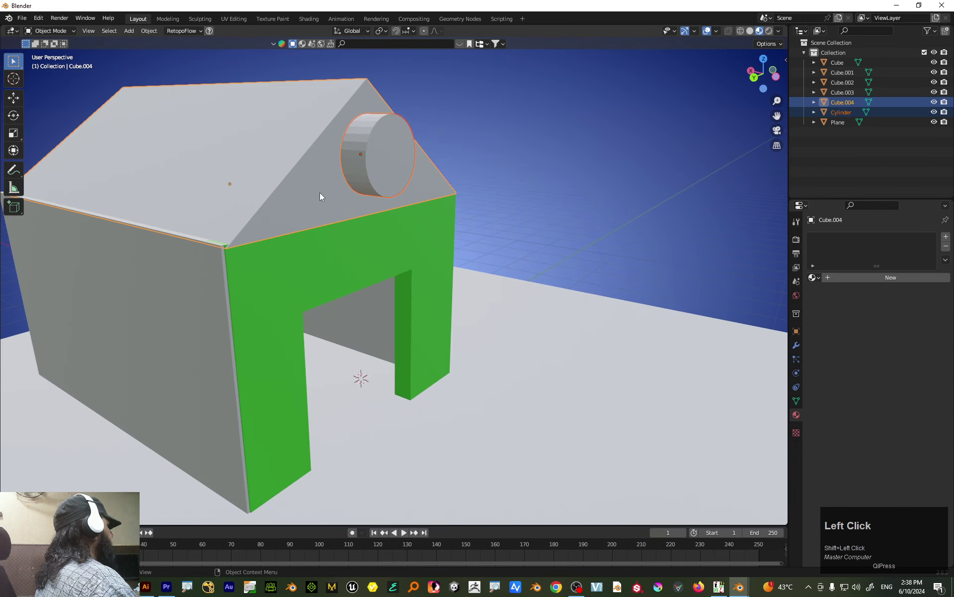
# - Subtract the cylinder from the roof with an Auto Boolean Difference to cut the round window
pyautogui.press('ctrl+shift+b')
pyautogui.click(323, 197)
pyautogui.moveTo(378, 231); pyautogui.dragTo(385, 217)
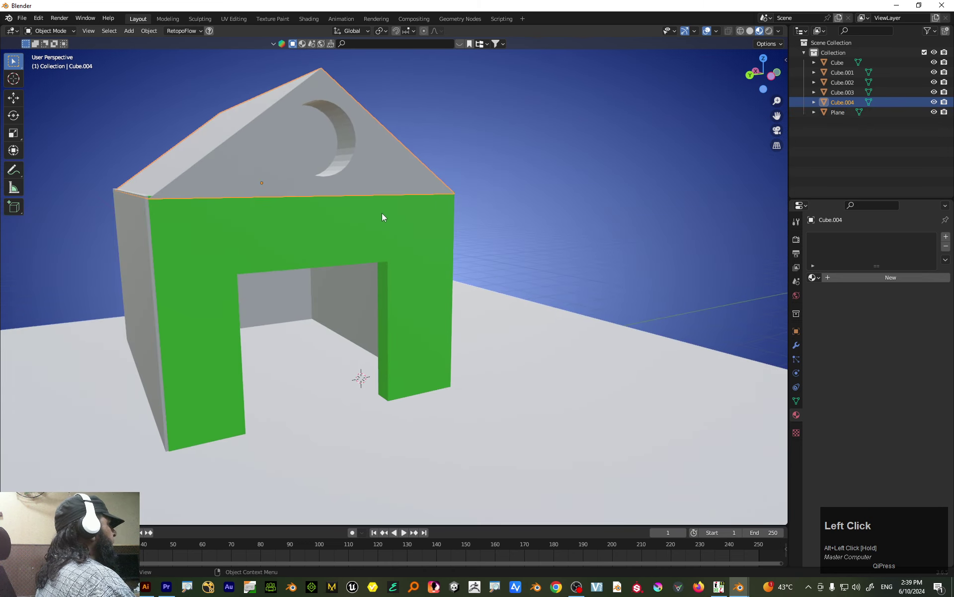